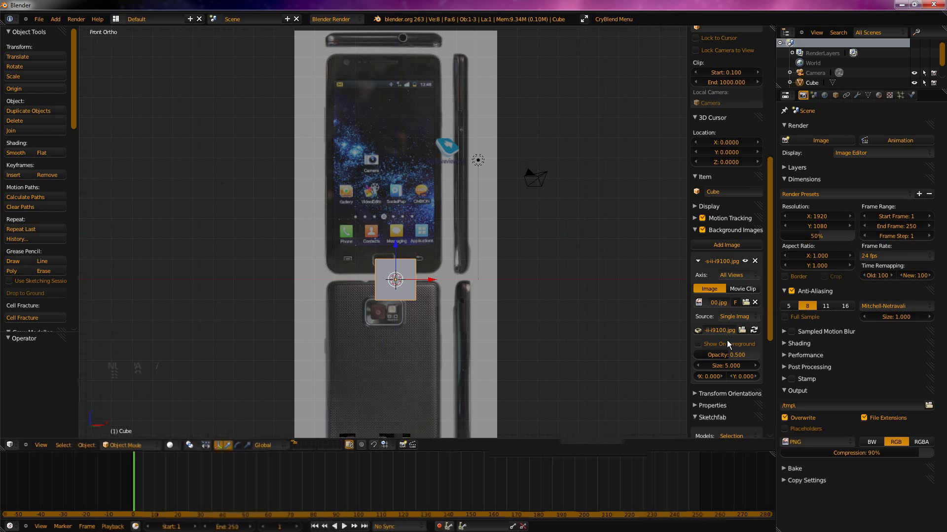
Restrict the background phone photo's Axis from All Views to Front.
click(739, 273)
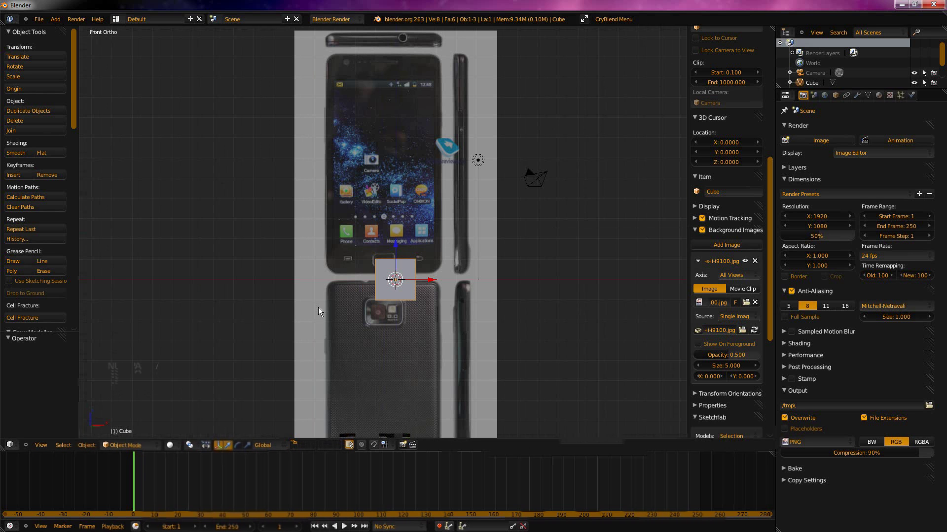
click(727, 278)
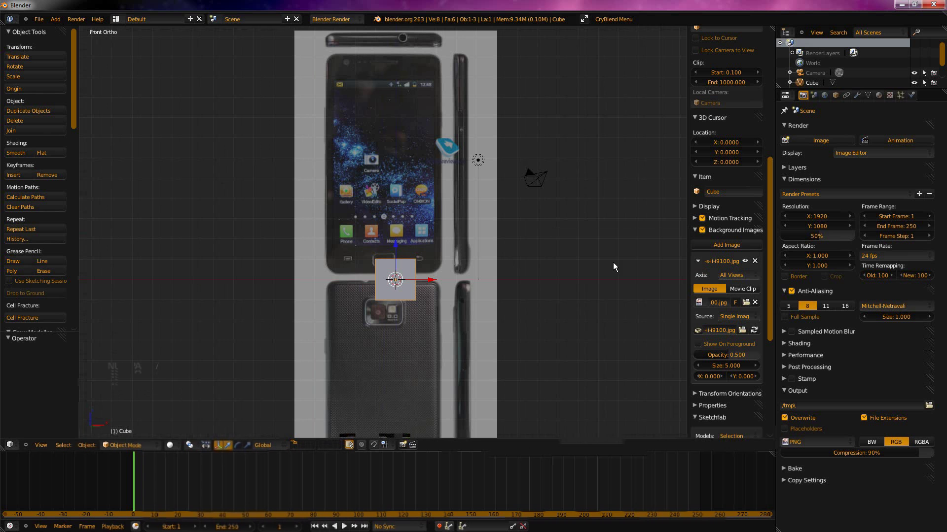
click(729, 279)
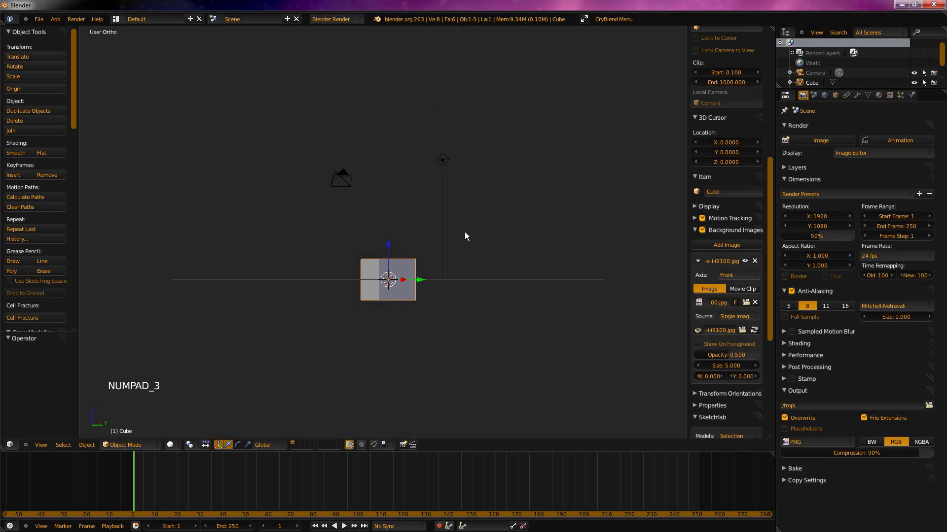
Check the right and top views hide the photo, then show the cube as a wireframe in front view.
key(KP_3)
key(KP_7)
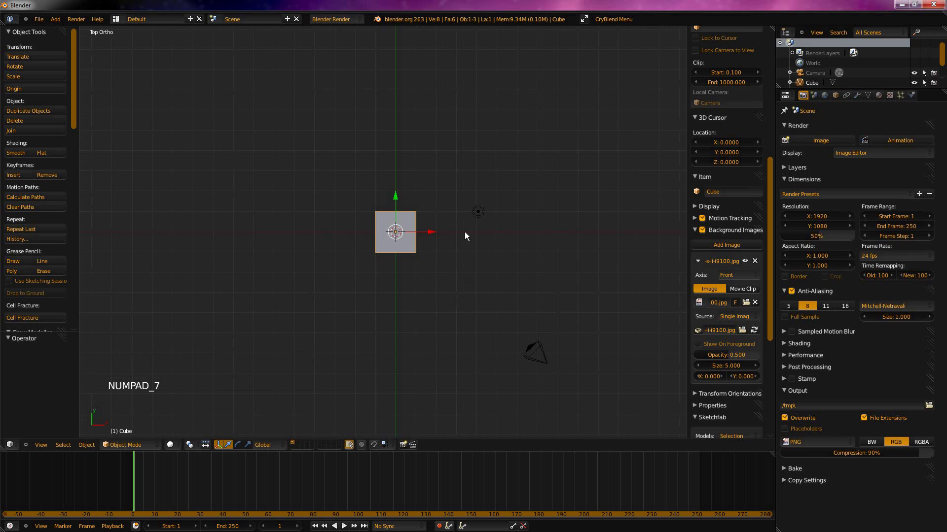
key(KP_1)
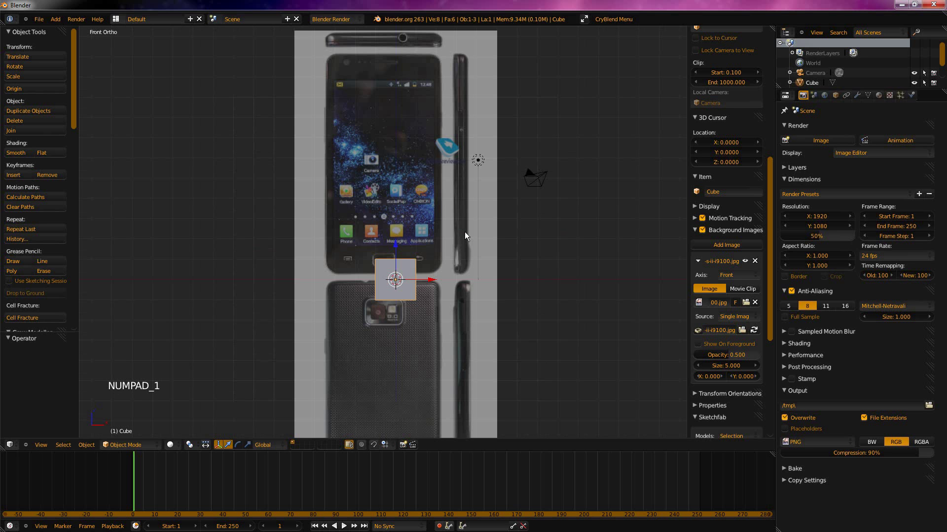
key(z)
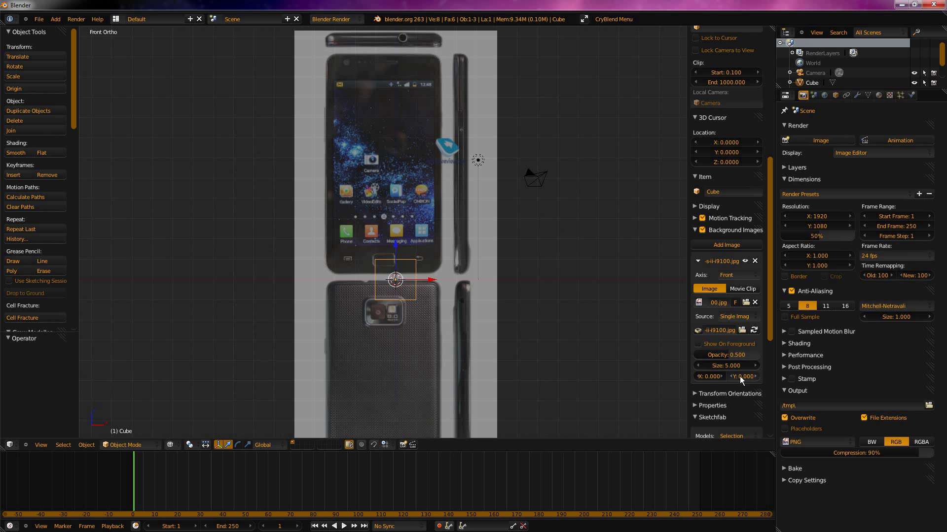
Centre the front photo with its X/Y offsets and scale the cube uniformly to the phone.
click(740, 379)
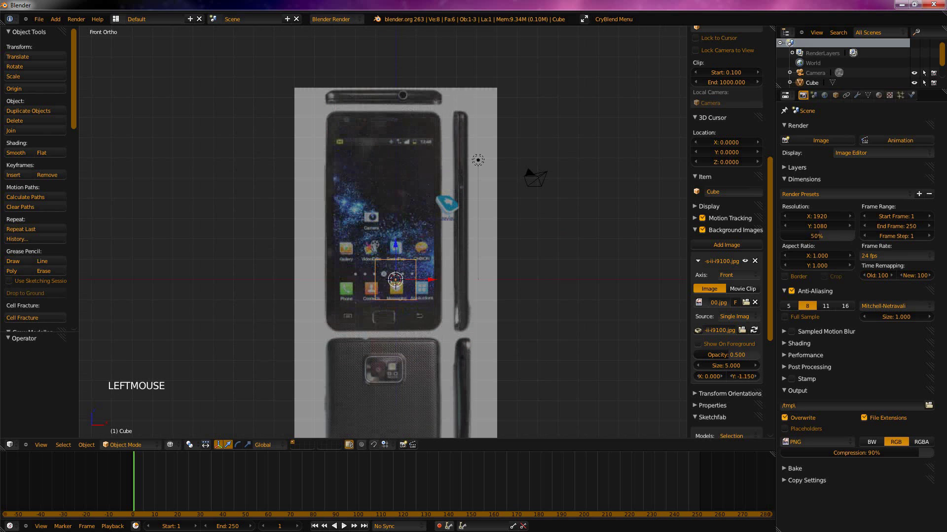
click(715, 377)
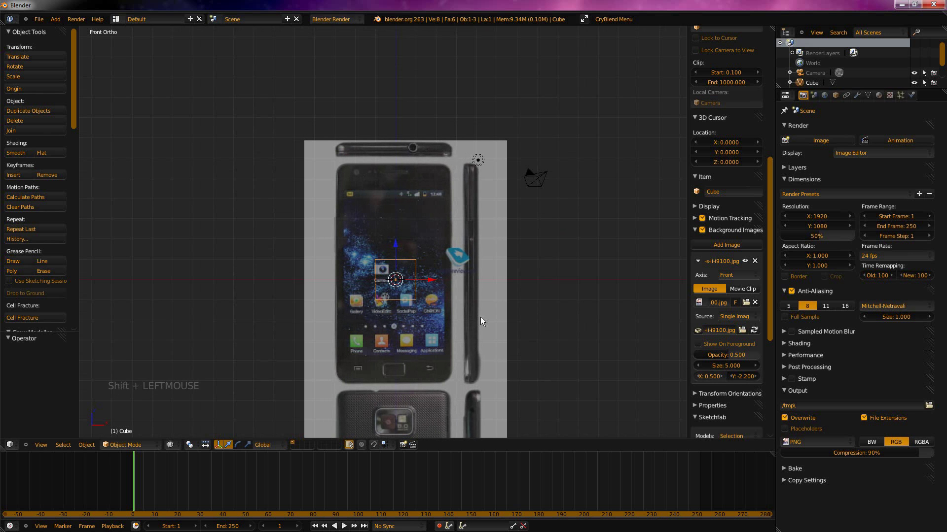
key(s)
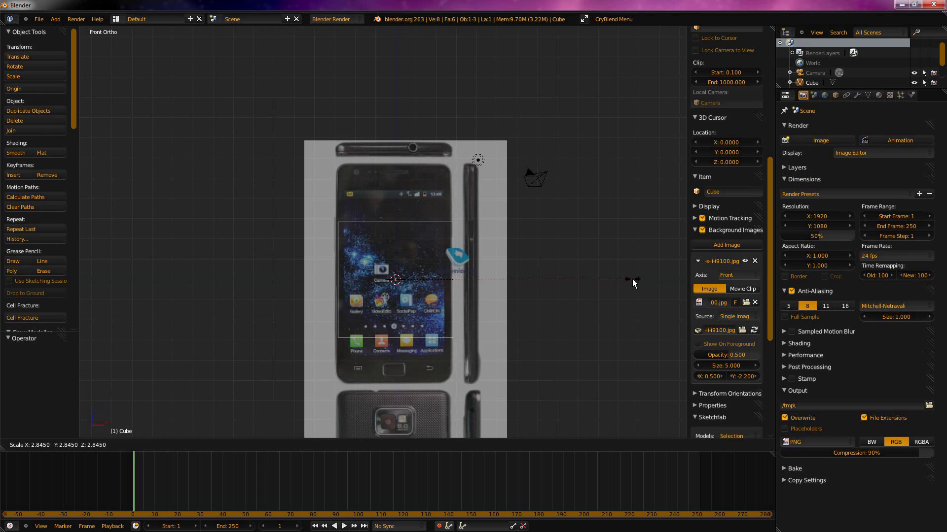
click(704, 302)
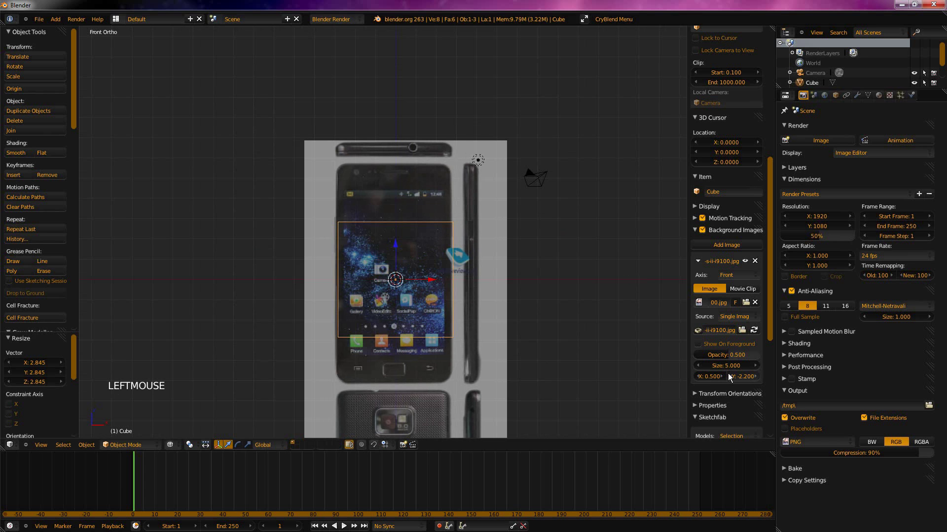
click(707, 380)
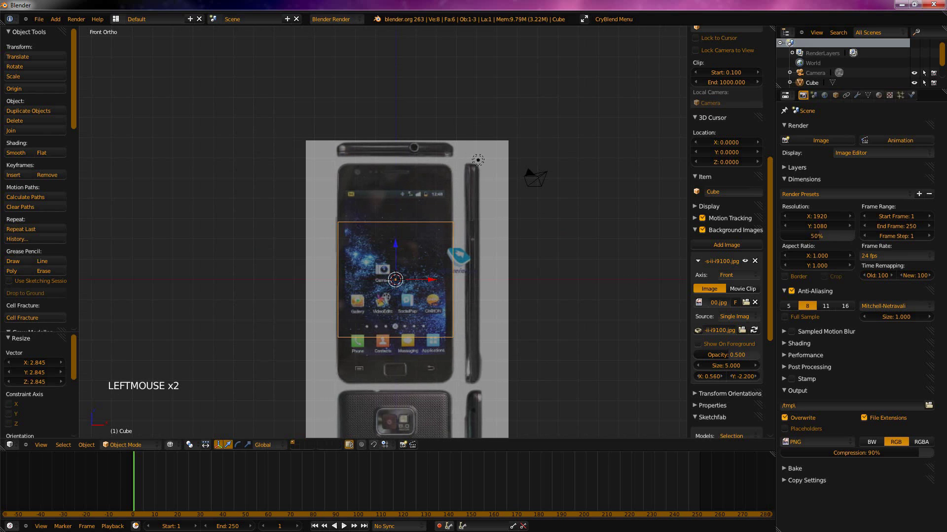
Stretch the cube's height along Z until it traces the phone body's outline.
key(s)
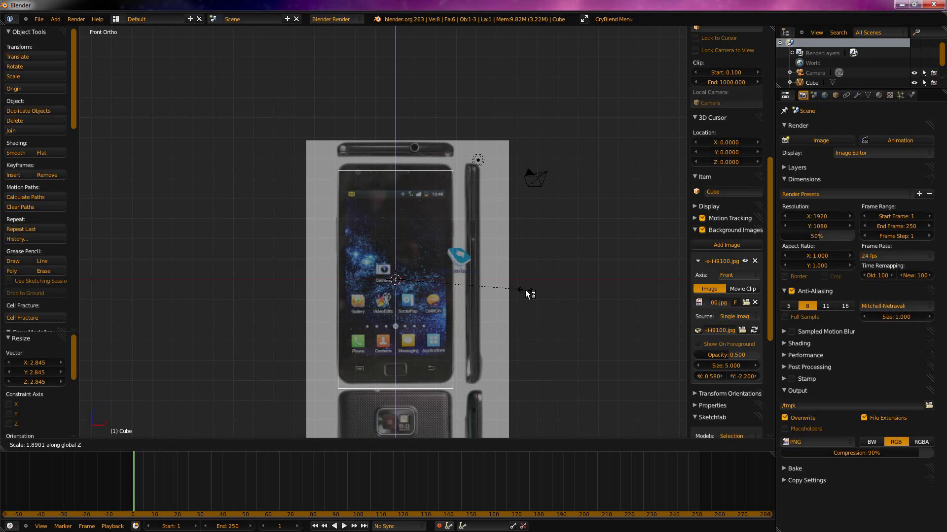
click(619, 337)
click(747, 377)
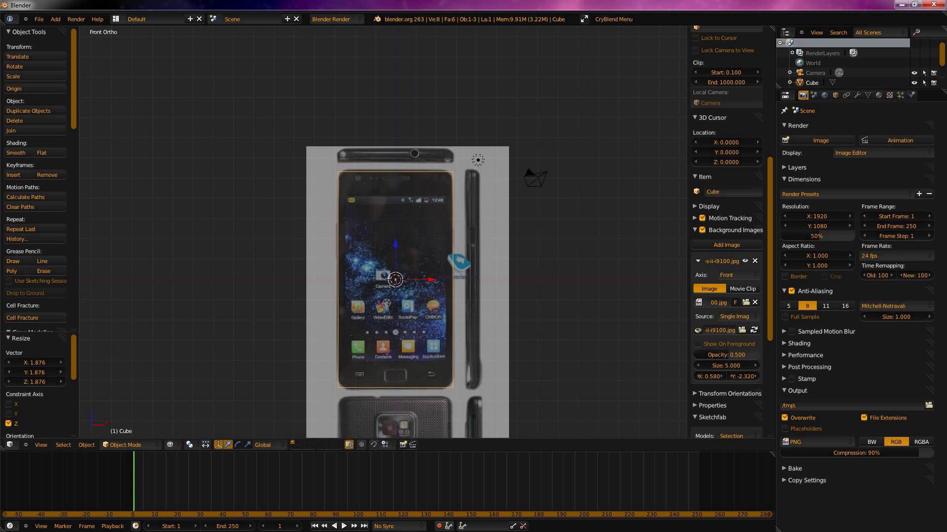
key(s)
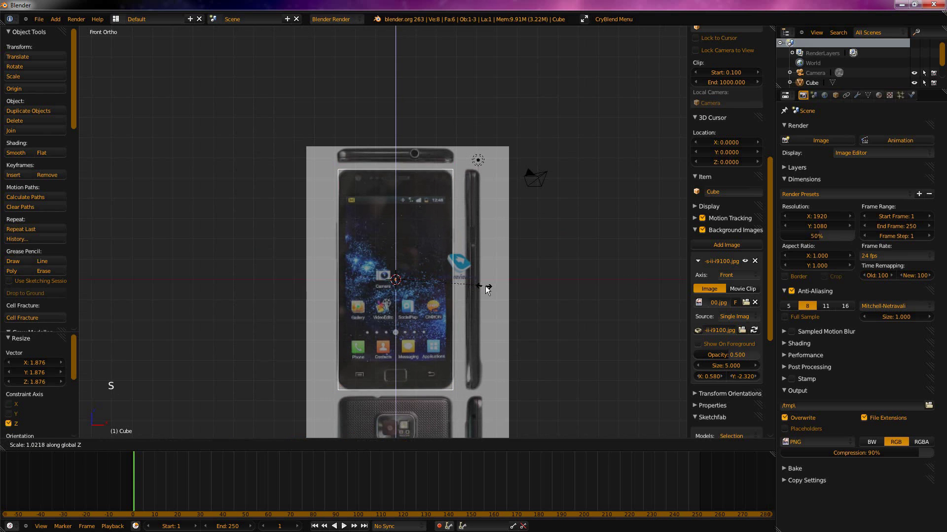
click(487, 292)
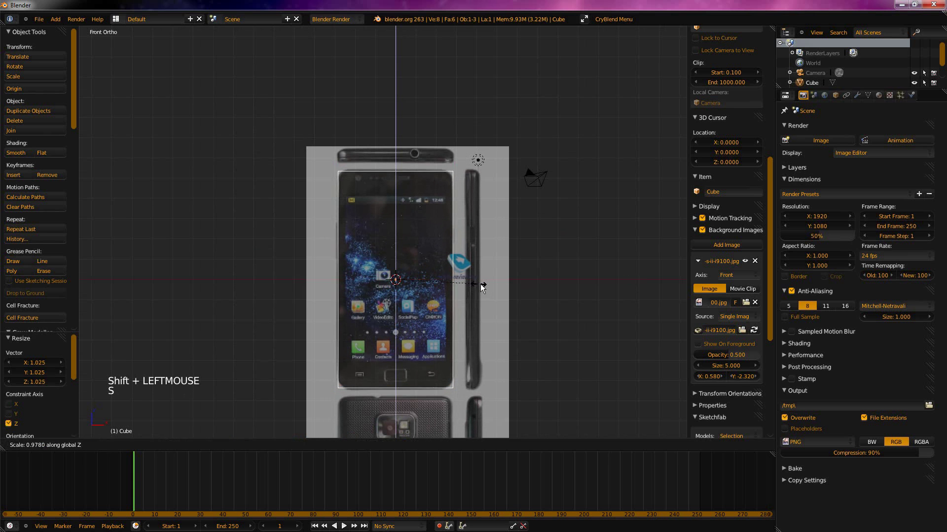
click(546, 283)
middle_click(514, 265)
key(KP_1)
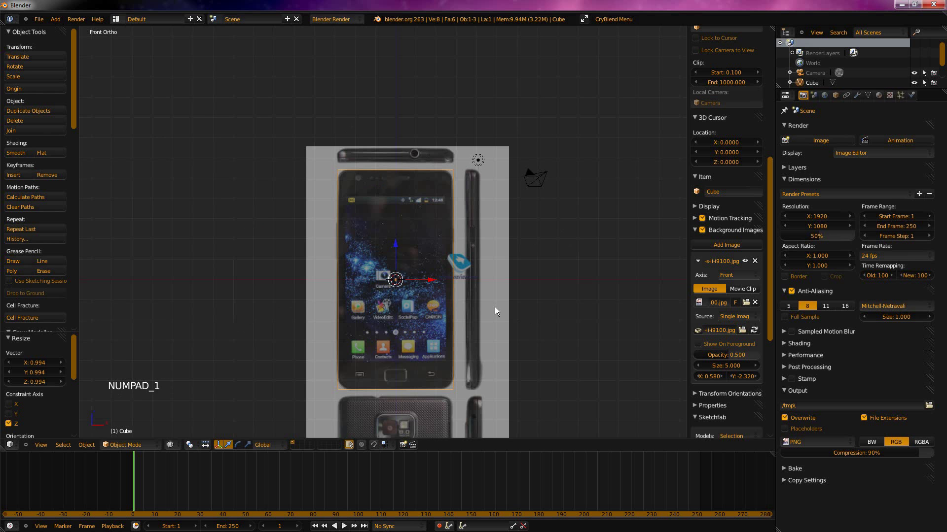
Collapse the first background image's settings panel.
scroll(up, 3)
scroll(down, 3)
scroll(down, 3)
middle_click(450, 306)
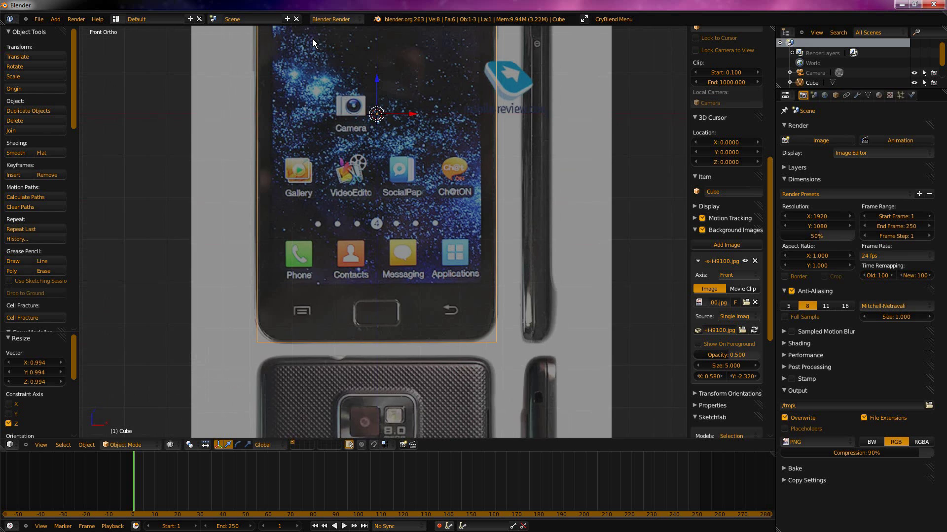
middle_click(708, 263)
click(707, 264)
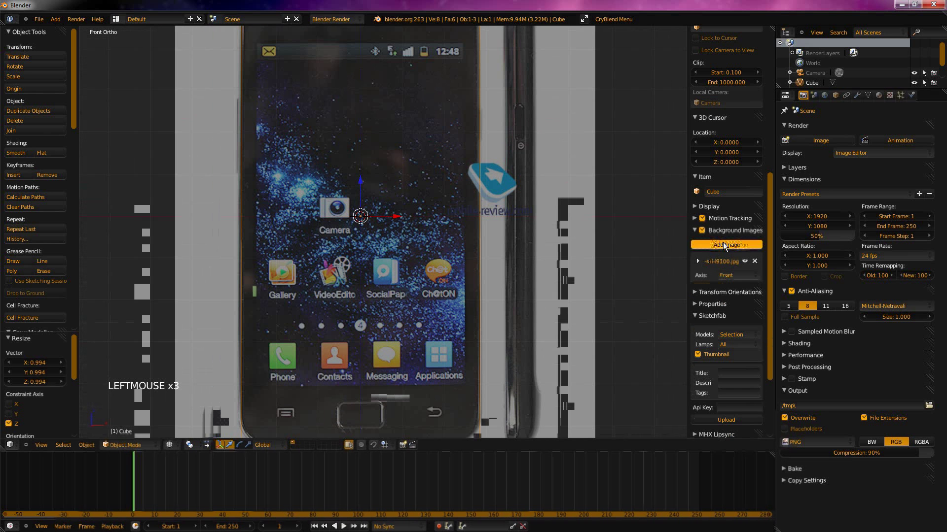
middle_click(729, 272)
Add a second background image loaded with samsung-galaxy-s-ii-i9100.jpg and view it from the right side.
click(738, 242)
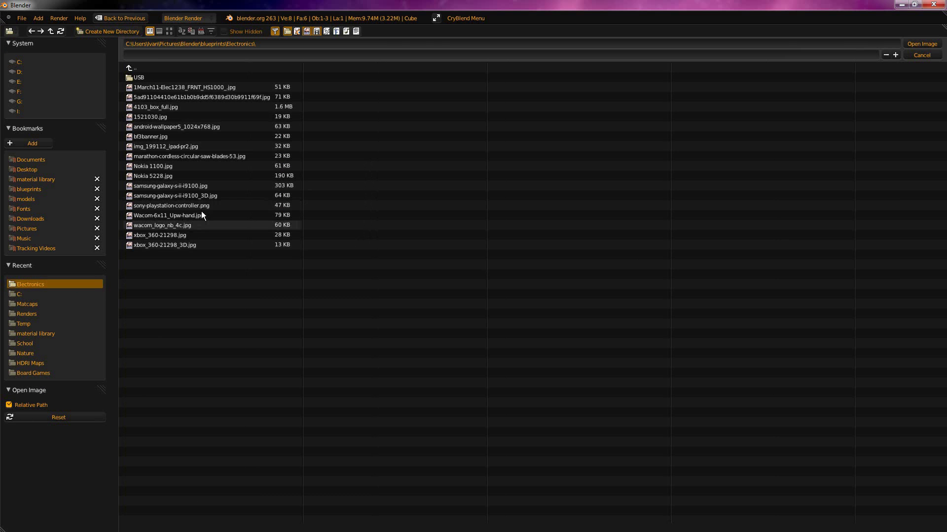
click(222, 184)
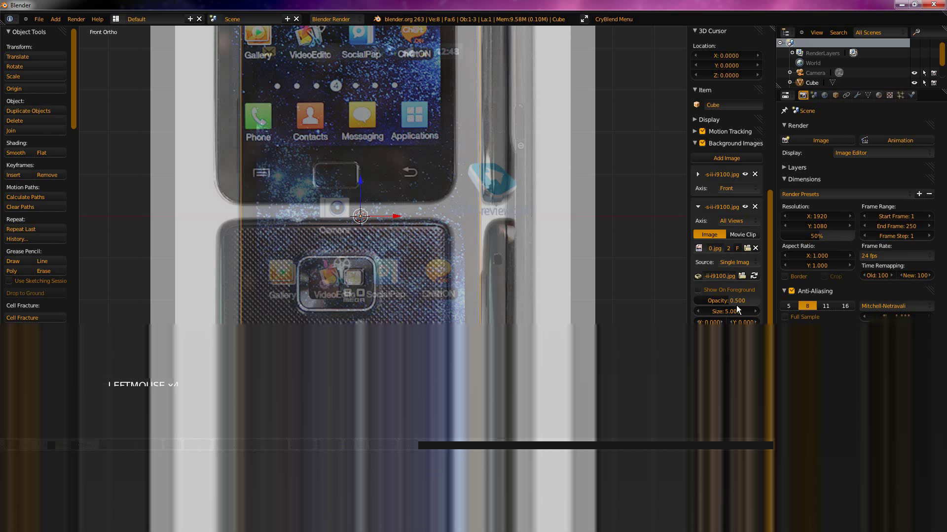
click(703, 253)
scroll(up, 3)
scroll(down, 3)
scroll(up, 3)
scroll(down, 3)
scroll(down, 3)
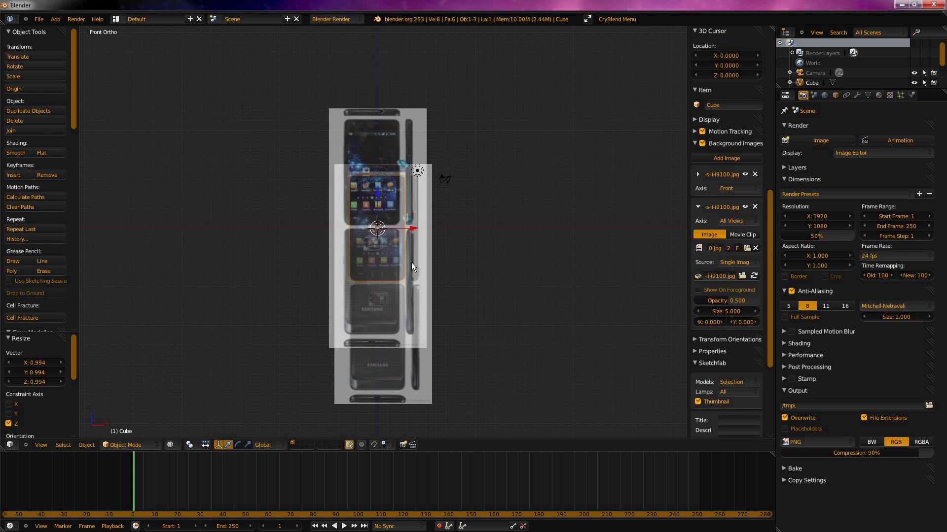
key(KP_3)
scroll(up, 3)
click(745, 228)
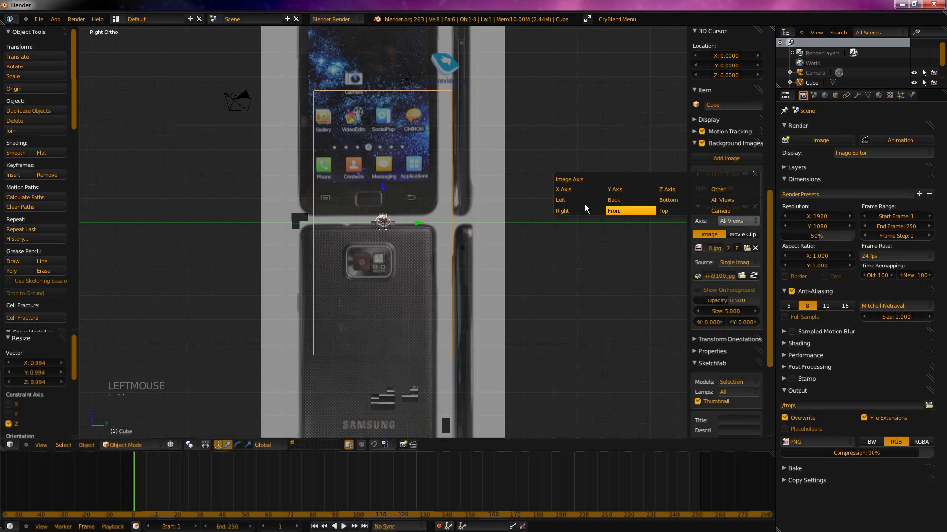
Assign the second phone photo's Axis to the Right view and inspect it there.
key(KP_1)
key(KP_3)
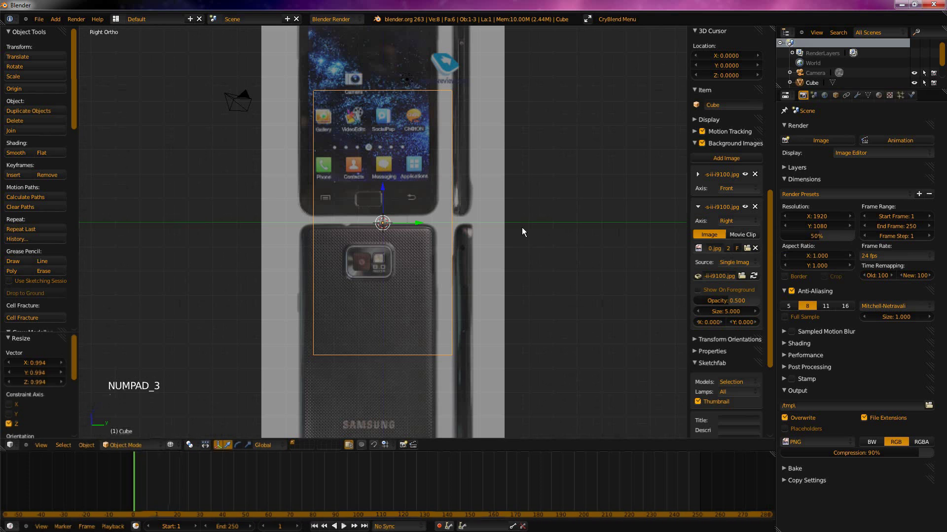
middle_click(393, 201)
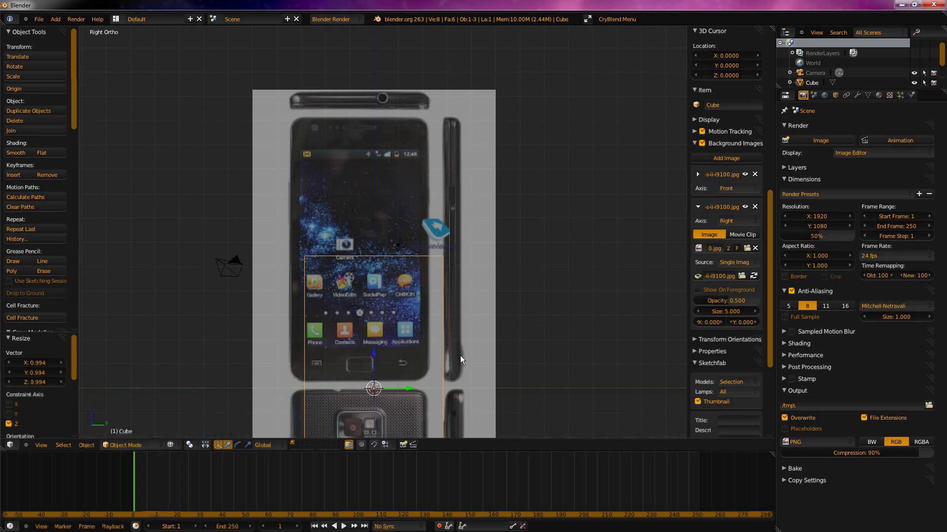
middle_click(455, 357)
Flip between front and right views to confirm each photo shows only in its own view.
key(KP_1)
key(KP_3)
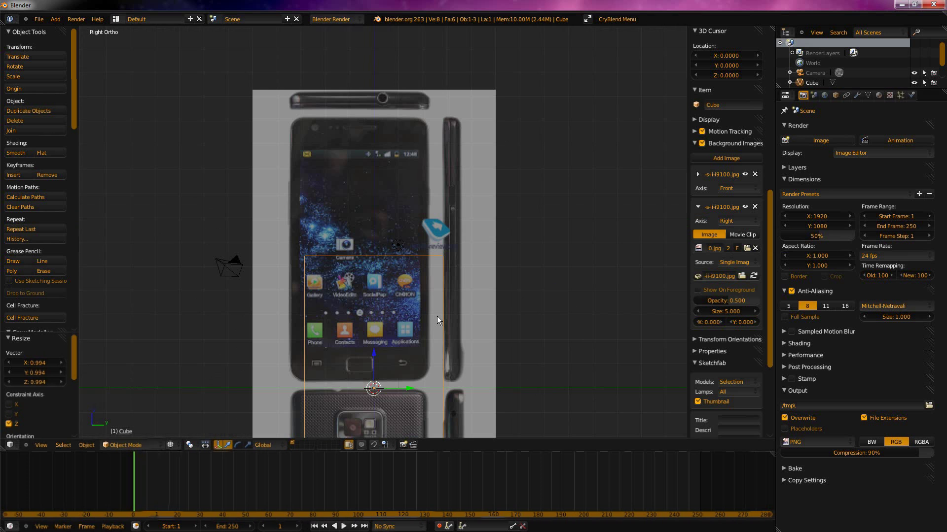
key(KP_1)
scroll(up, 3)
middle_click(398, 224)
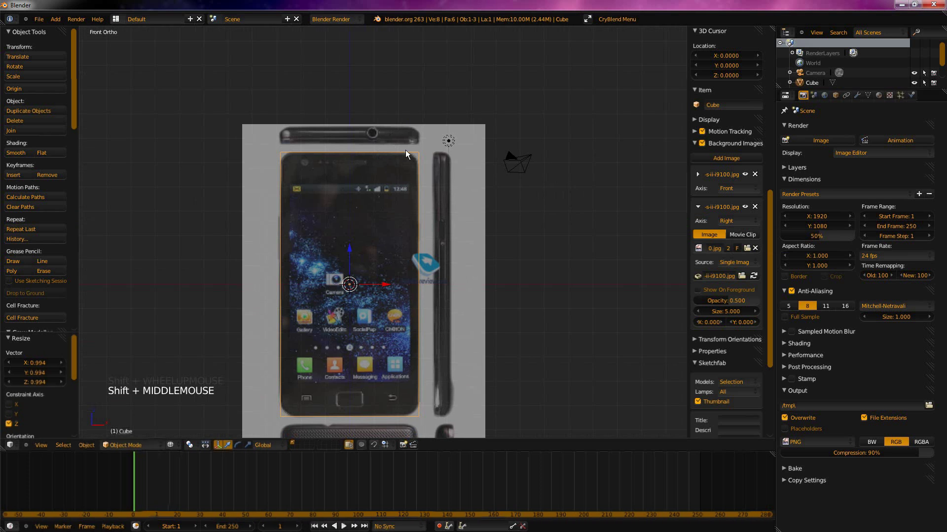
Shift the right-view photo's offsets so the phone's side lines up with the cube.
key(KP_3)
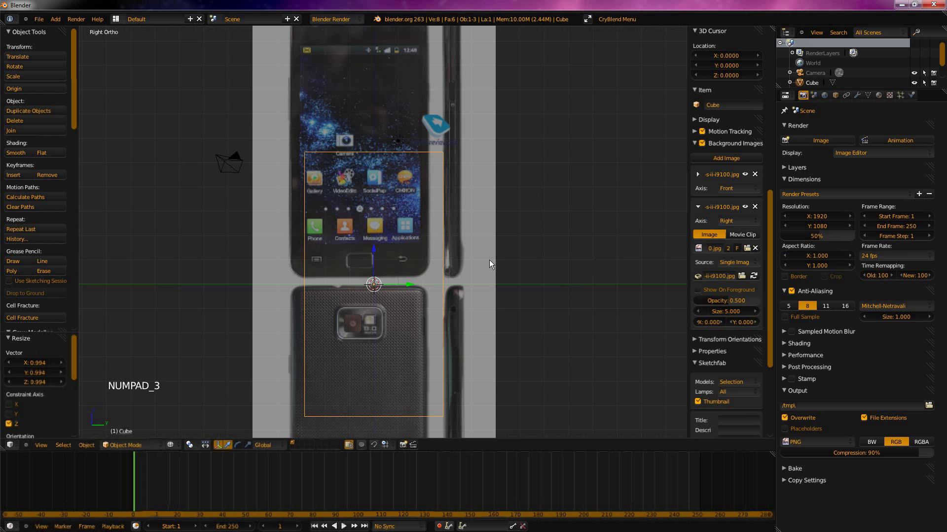
click(375, 280)
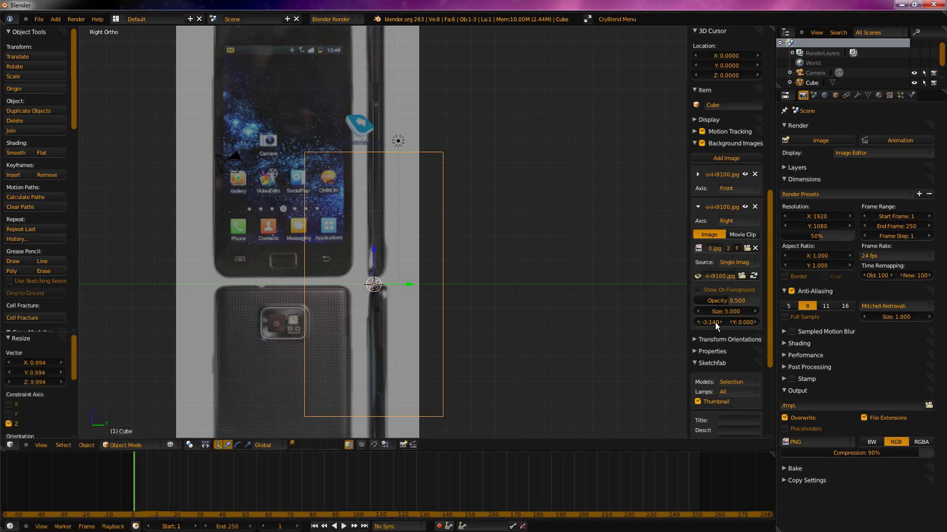
click(375, 280)
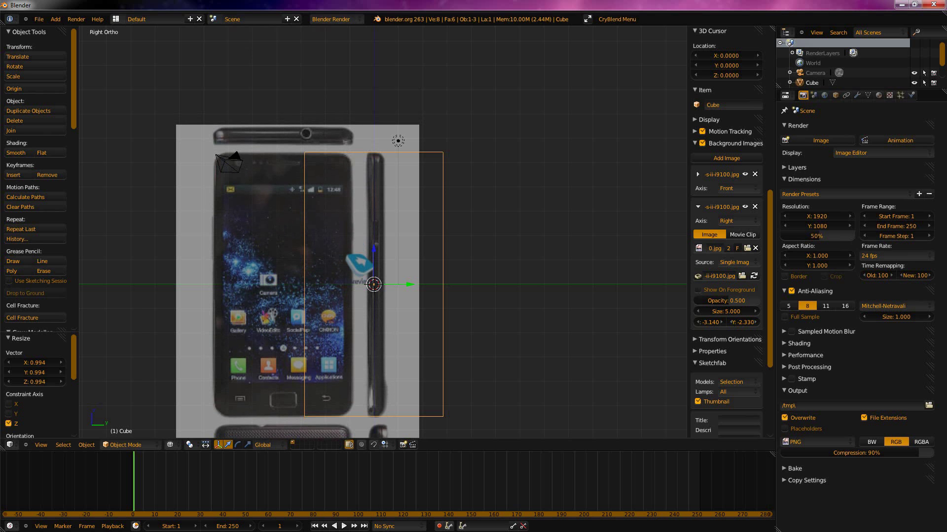
Scale the cube along Y to 0.127 so its depth matches the phone's thickness.
key(s)
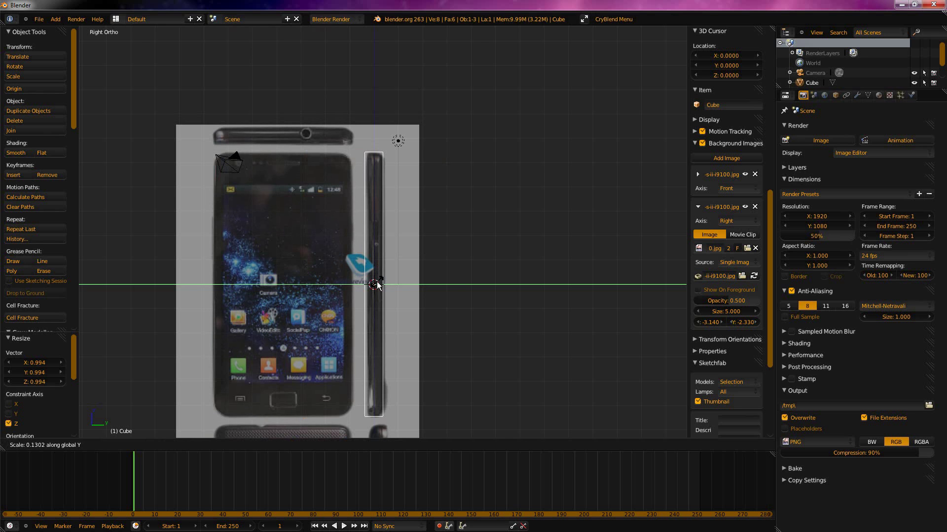
click(598, 283)
click(712, 328)
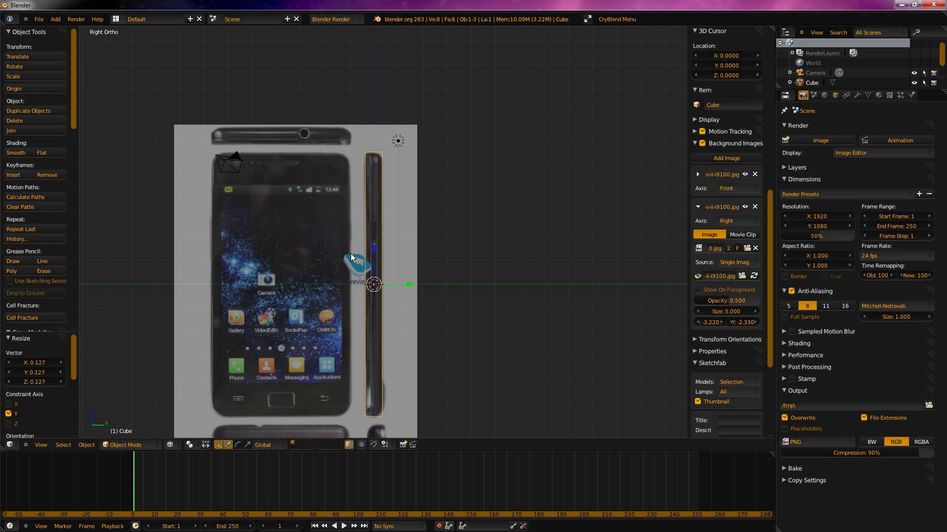
key(KP_1)
key(KP_3)
middle_click(341, 208)
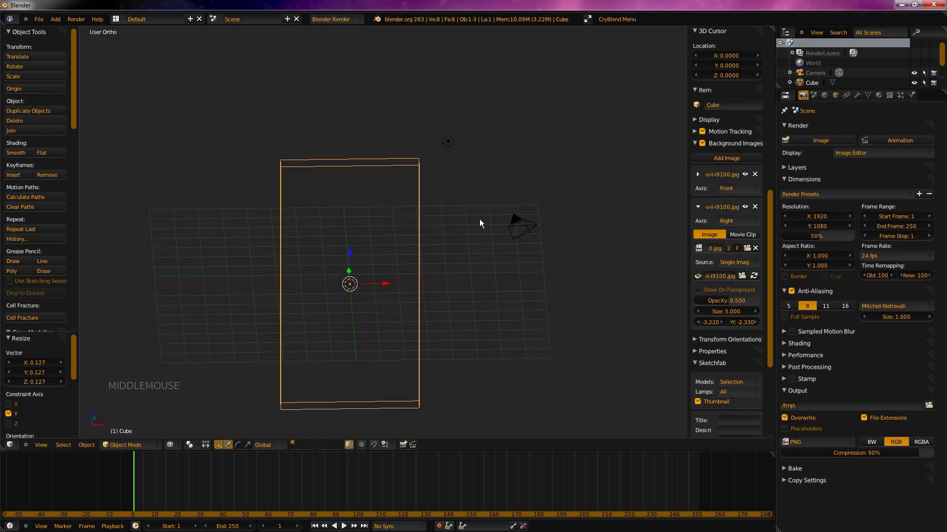
From the front view, collapse the Right image panel and add a third, empty background image slot.
middle_click(487, 255)
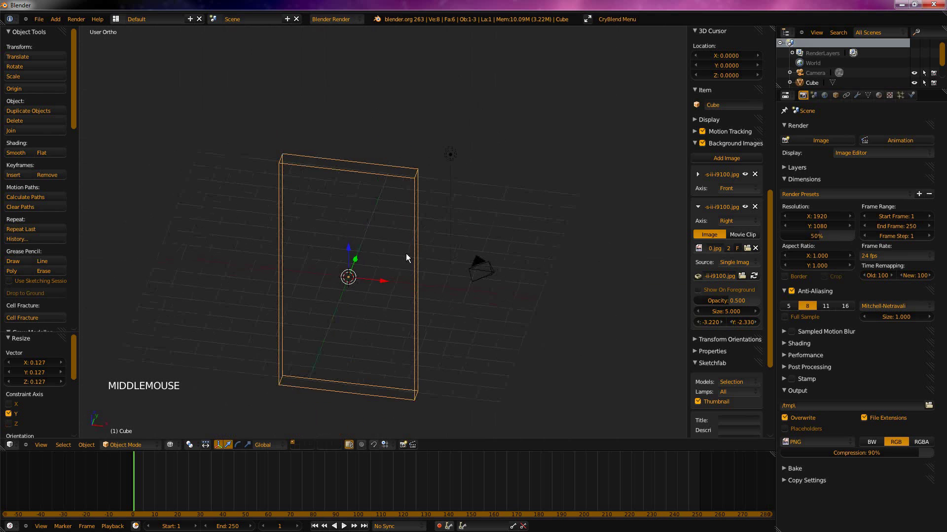
key(KP_1)
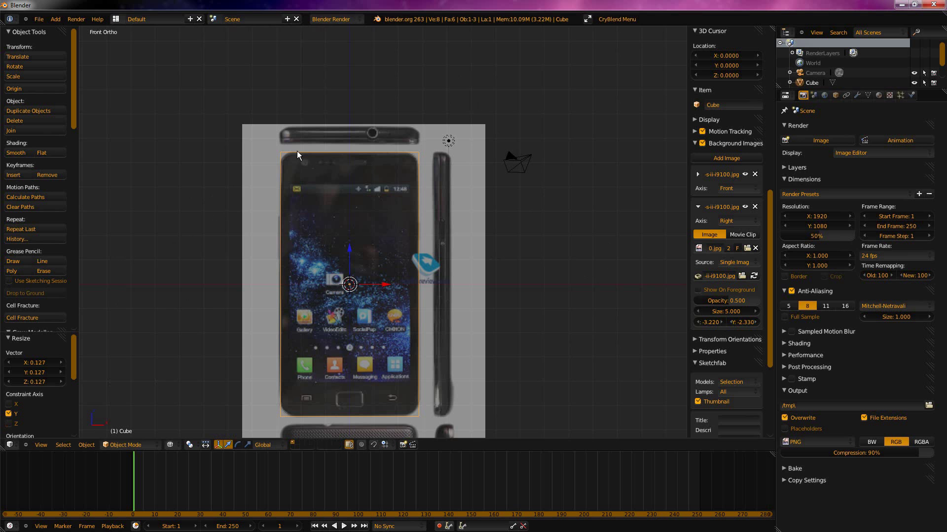
middle_click(336, 233)
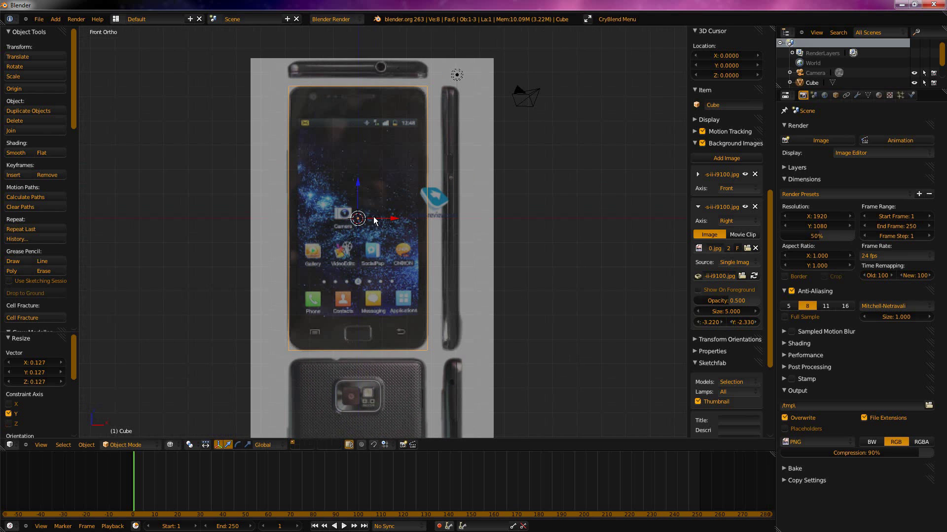
click(696, 212)
click(721, 163)
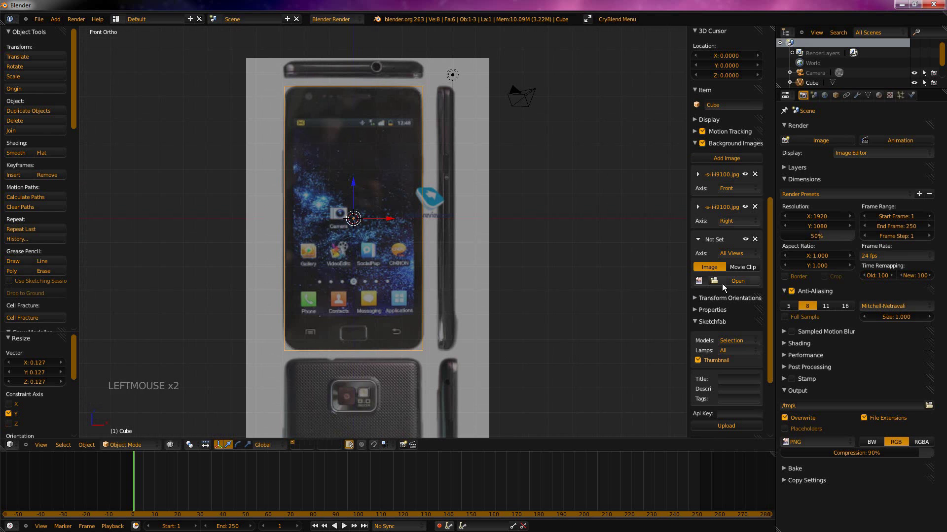
Load the phone photo into the third slot and restrict its Axis to the Top view.
click(705, 289)
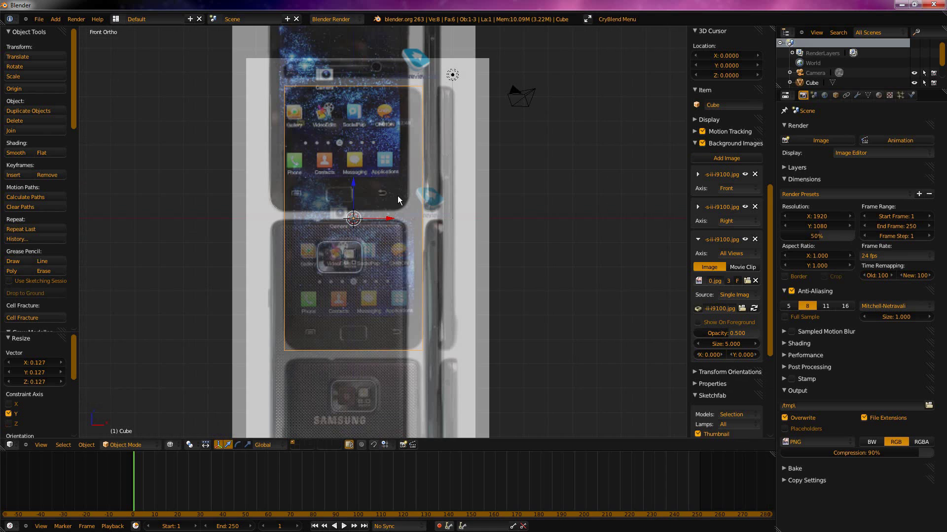
key(KP_7)
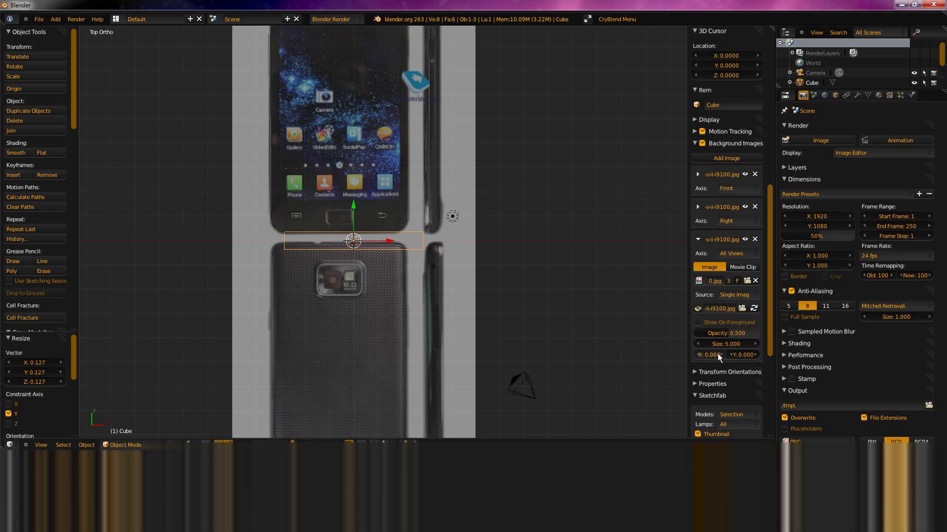
click(734, 258)
click(356, 242)
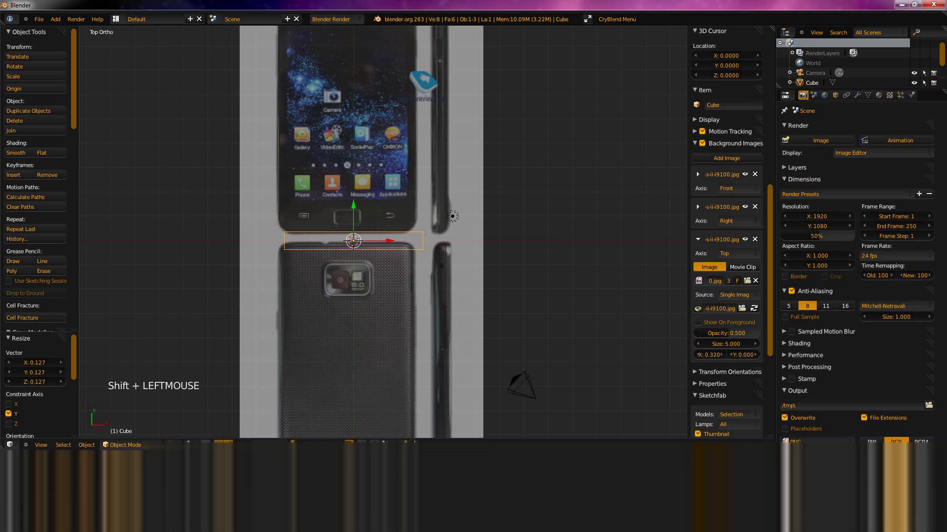
Offset the top image to about X 0.55, Y -4.81 so the phone's top edge meets the cube.
click(358, 241)
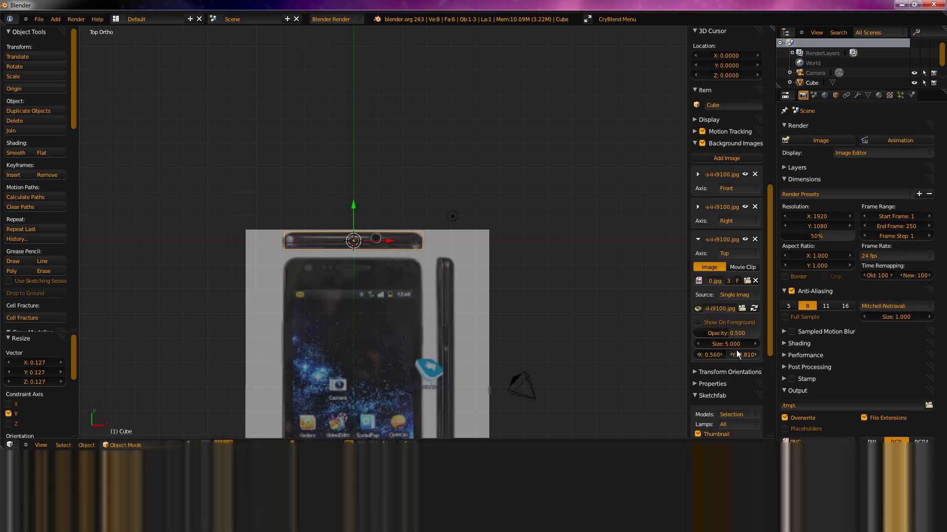
click(719, 357)
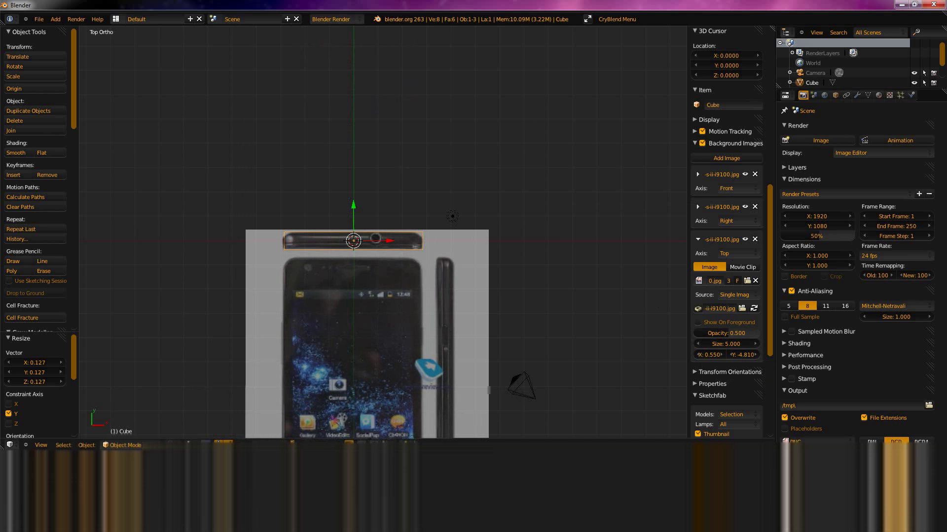
key(KP_1)
key(KP_3)
key(KP_7)
key(KP_1)
key(KP_3)
key(KP_7)
key(KP_1)
key(KP_3)
key(shift+a)
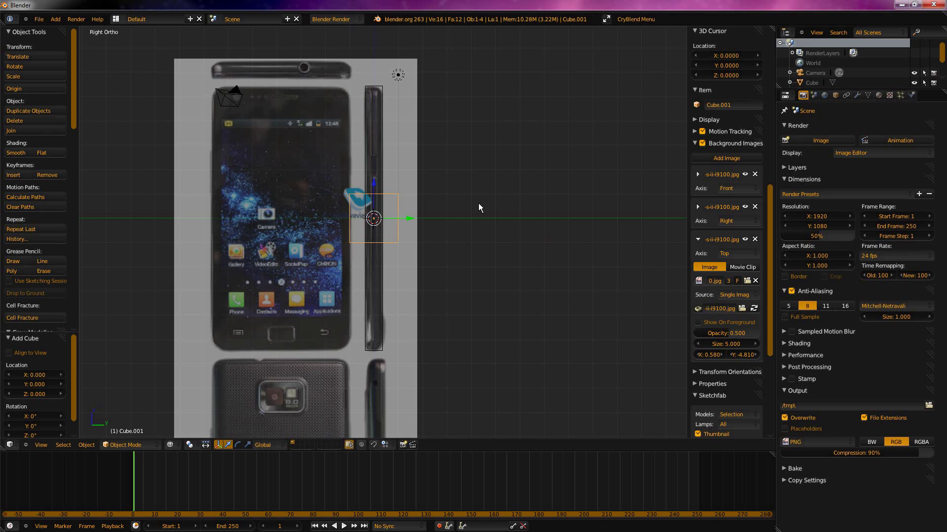
key(KP_7)
key(KP_1)
key(KP_3)
key(KP_1)
key(KP_7)
key(KP_1)
key(KP_3)
key(KP_1)
key(x)
right_click(410, 166)
right_click(465, 205)
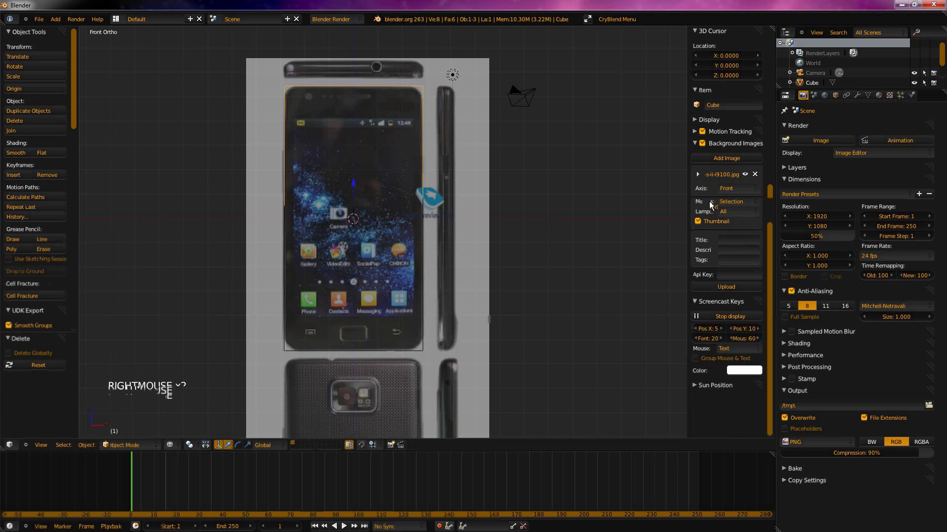
click(698, 244)
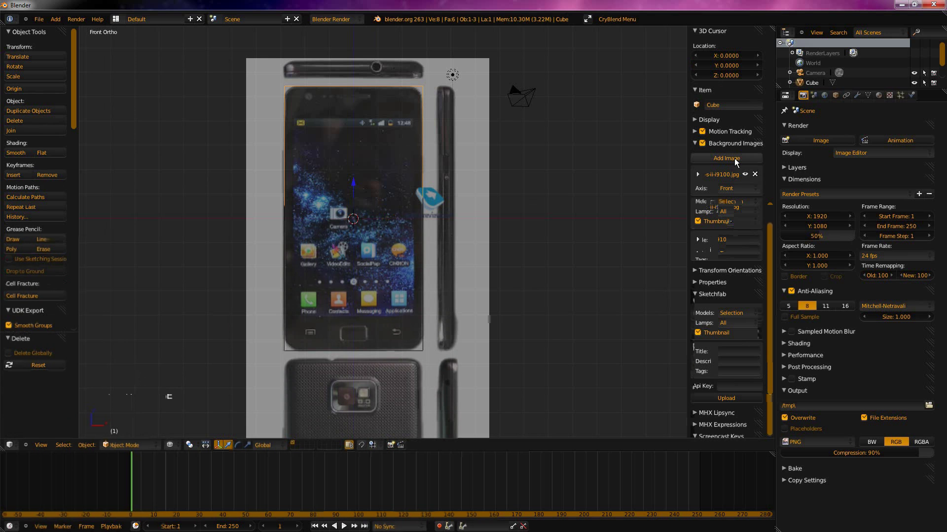
Add a background image with the phone photo and set its Axis to Back.
click(732, 174)
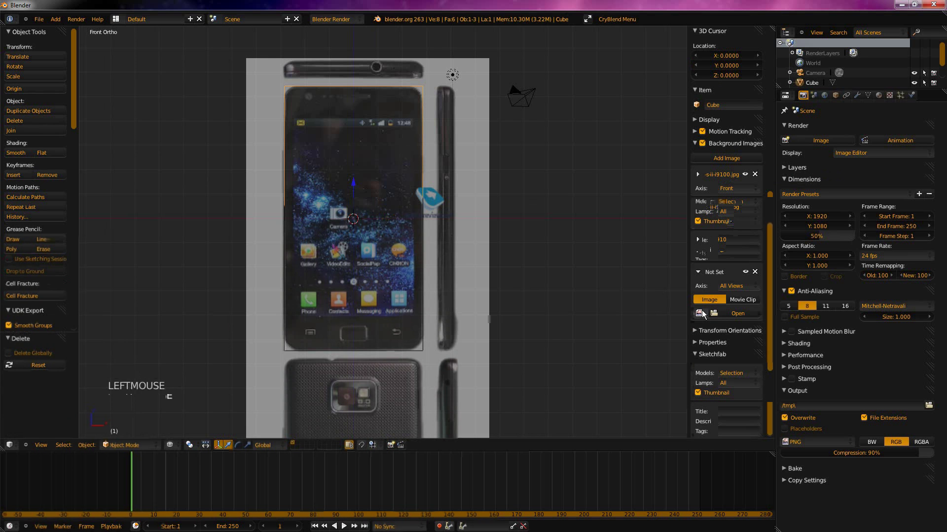
click(703, 316)
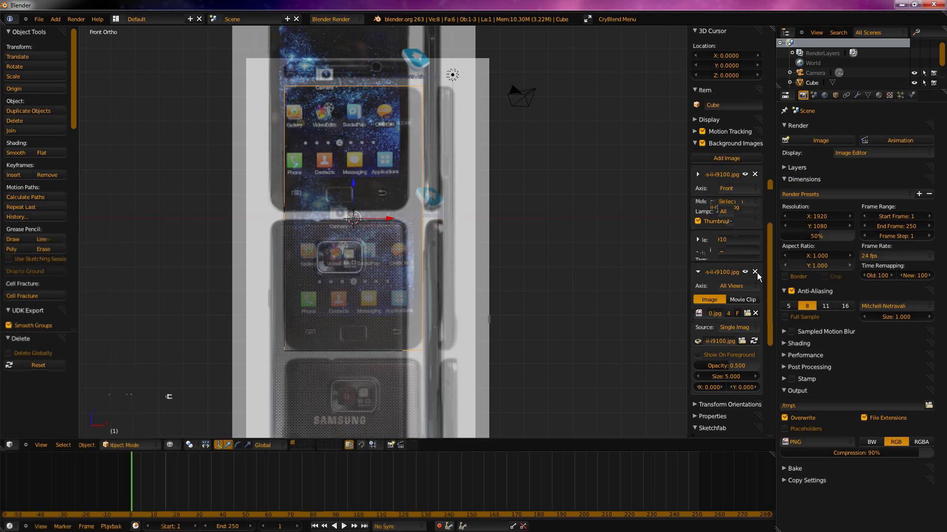
click(749, 286)
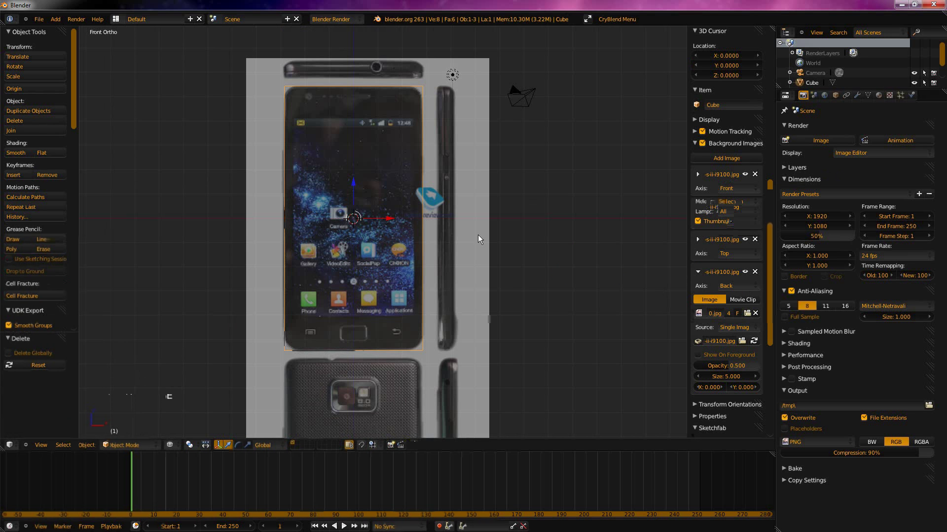
key(KP_1)
key(KP_3)
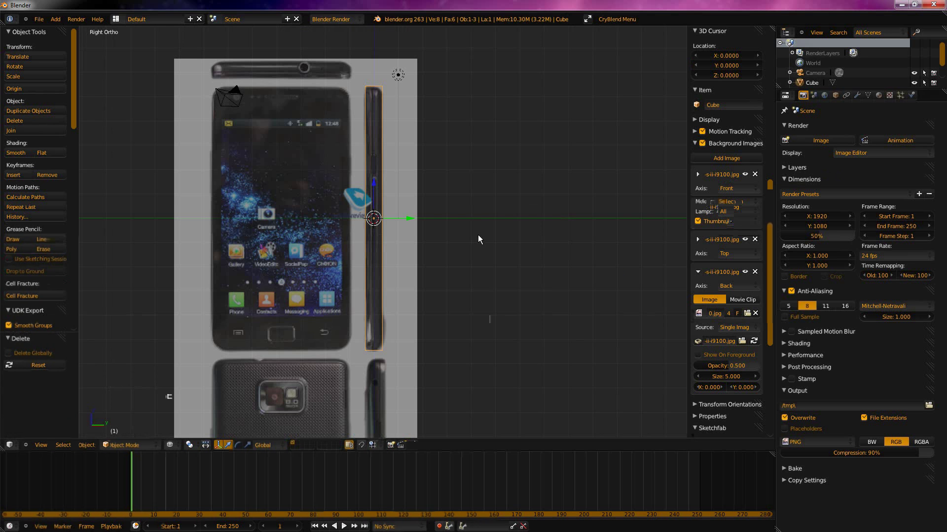
key(KP_7)
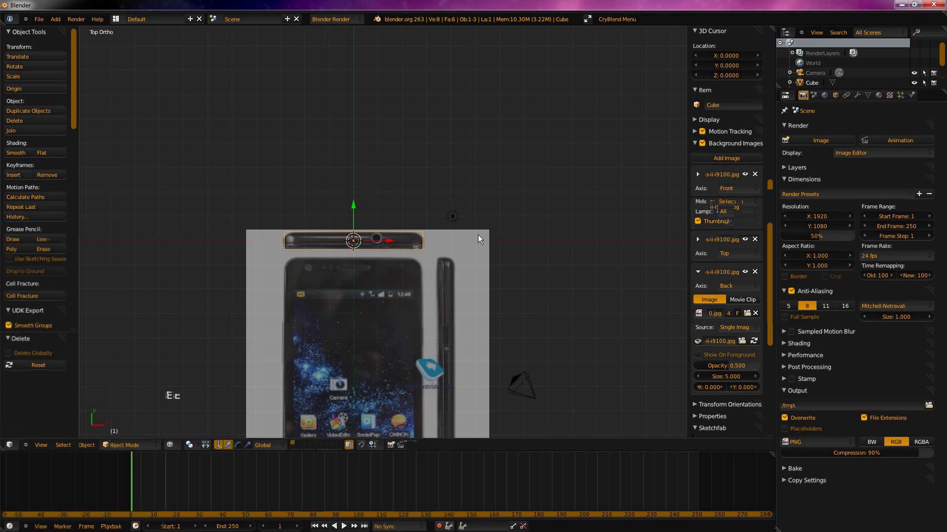
key(ctrl+KP_1)
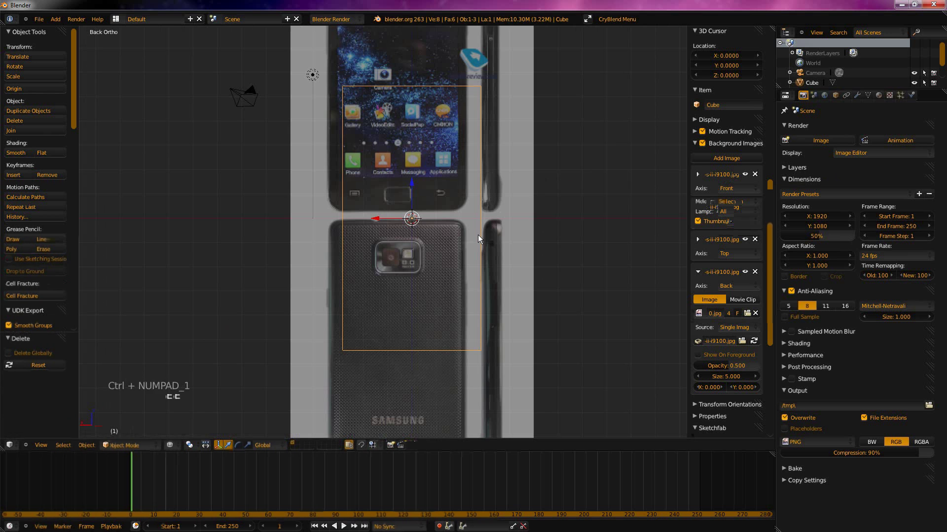
key(ctrl+KP_3)
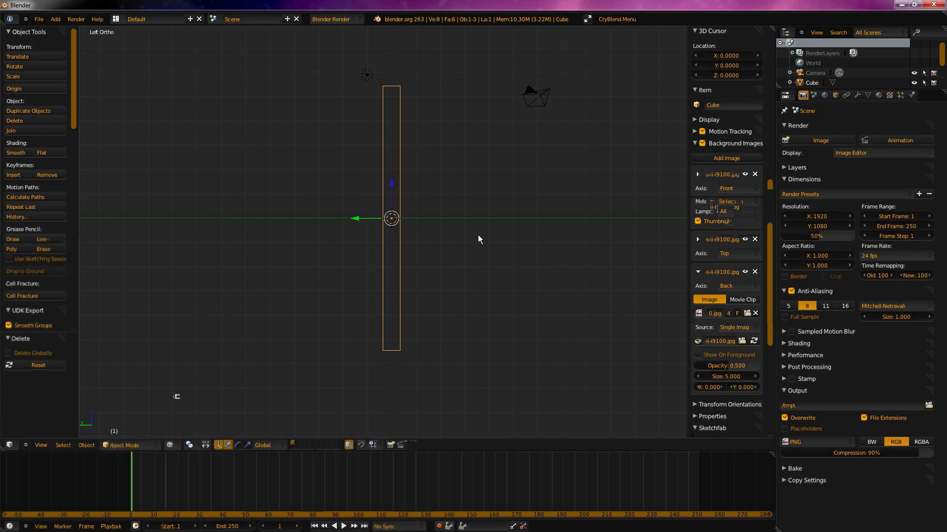
key(ctrl+KP_7)
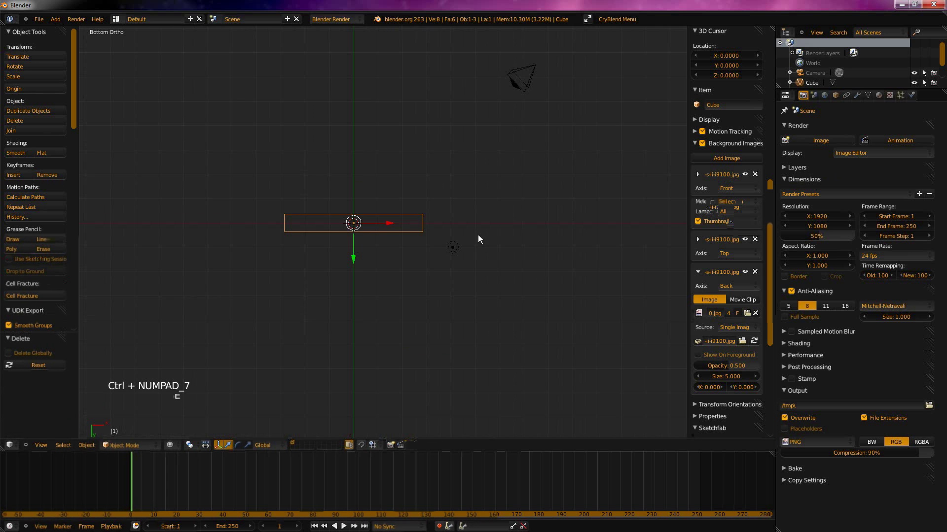
key(ctrl+KP_1)
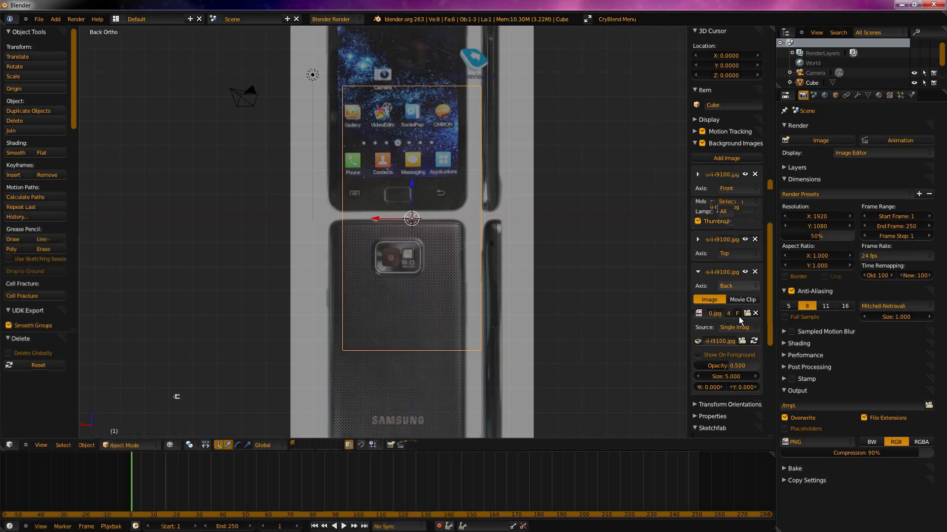
Offset the back photo sideways and up onto the cube, then check the left and front views.
click(716, 394)
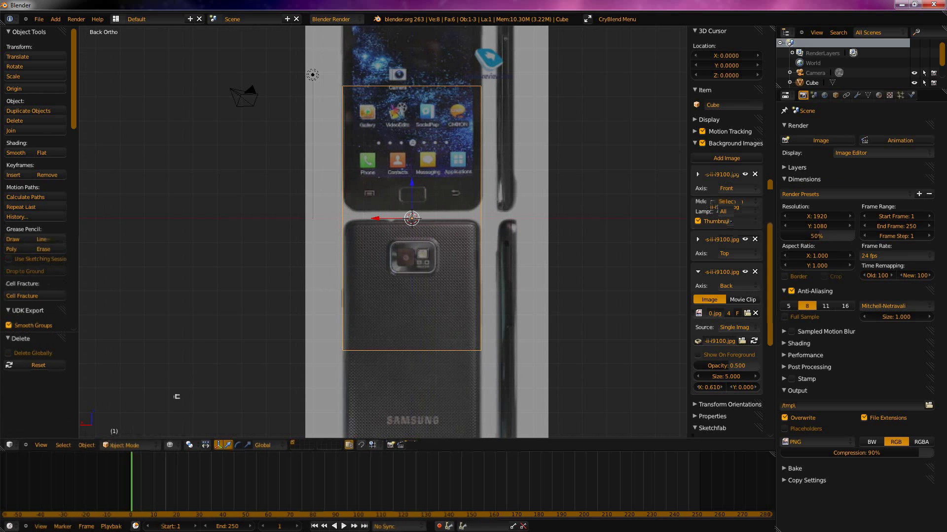
click(745, 391)
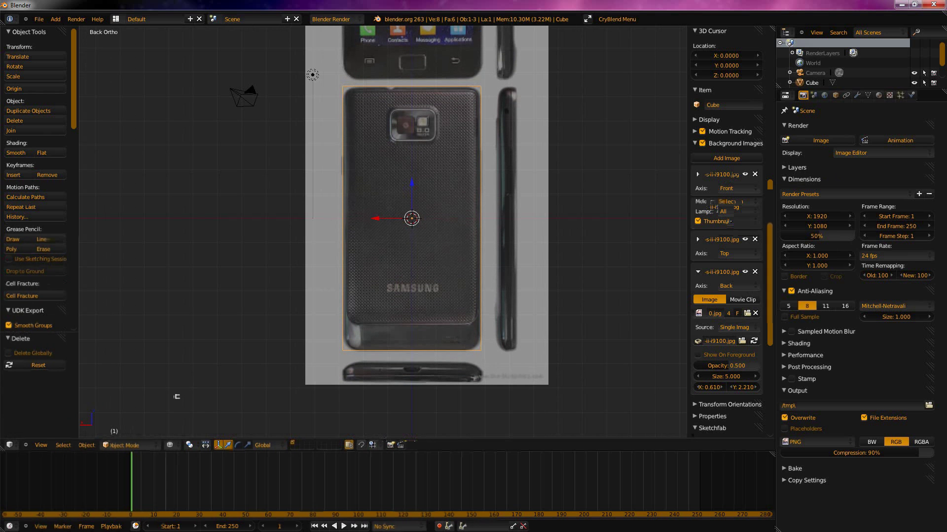
key(KP_1)
key(KP_3)
key(ctrl+KP_3)
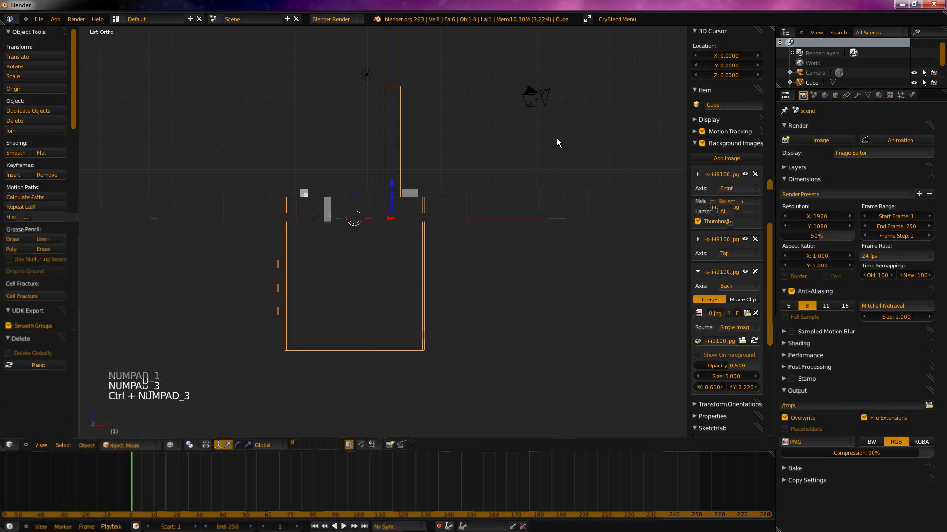
key(ctrl+KP_1)
key(KP_1)
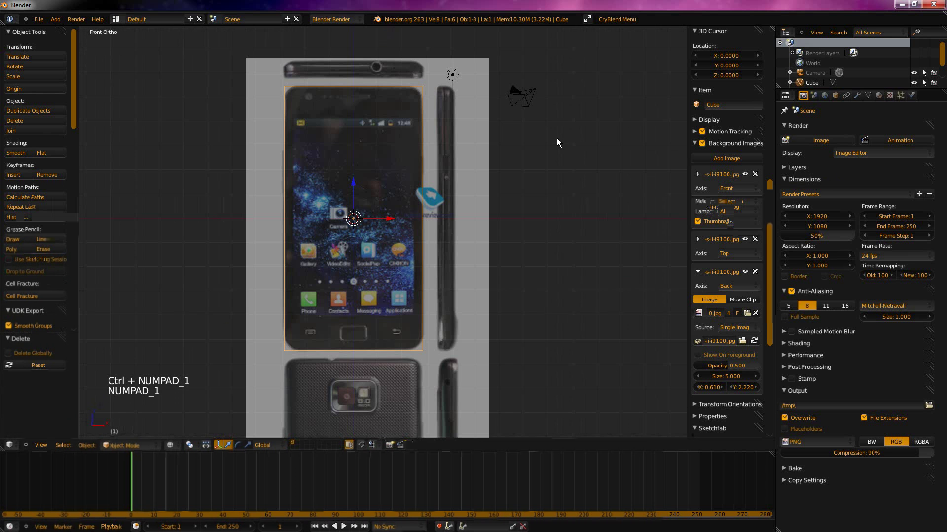
Orbit around the slim cube with the numpad and settle on the left view, which has no photo.
key(ctrl+KP_1)
key(KP_1)
key(KP_4)
key(KP_4)
key(KP_4)
key(KP_8)
key(KP_8)
key(KP_6)
key(KP_6)
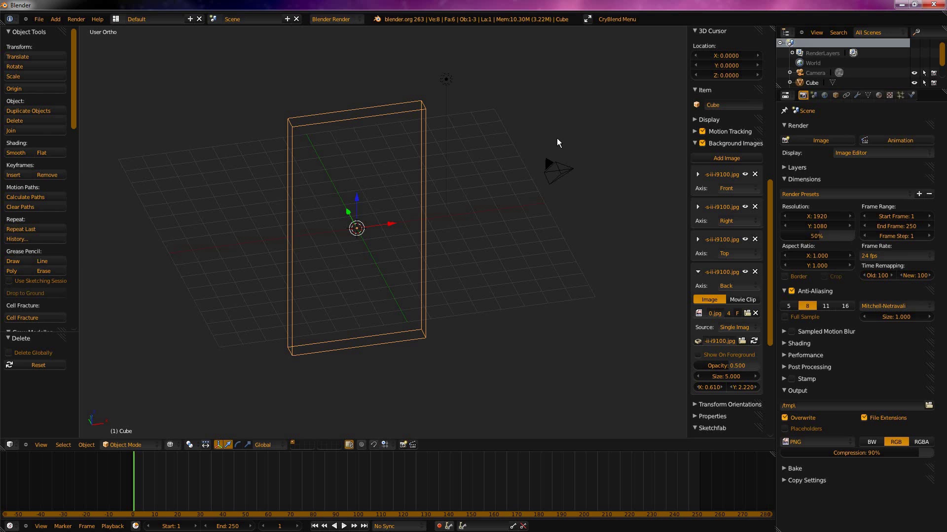
key(ctrl+KP_3)
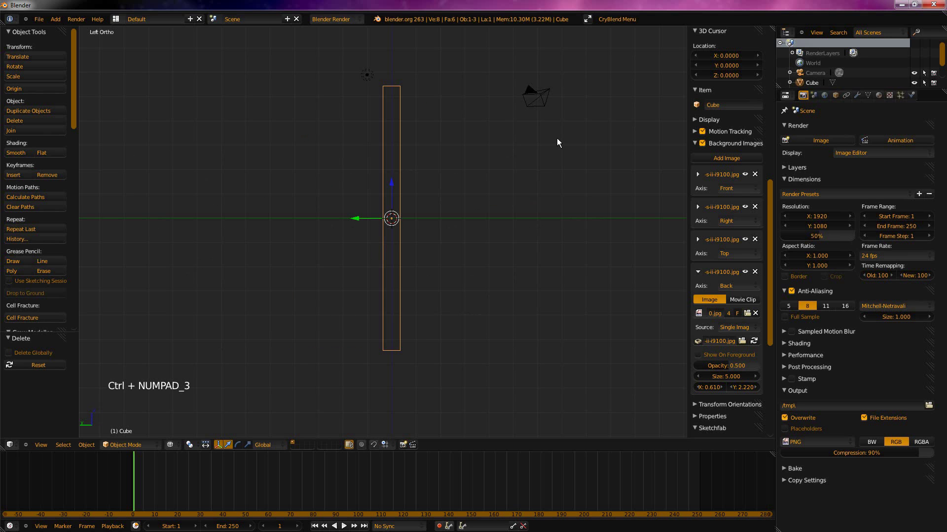
key(ctrl+KP_3)
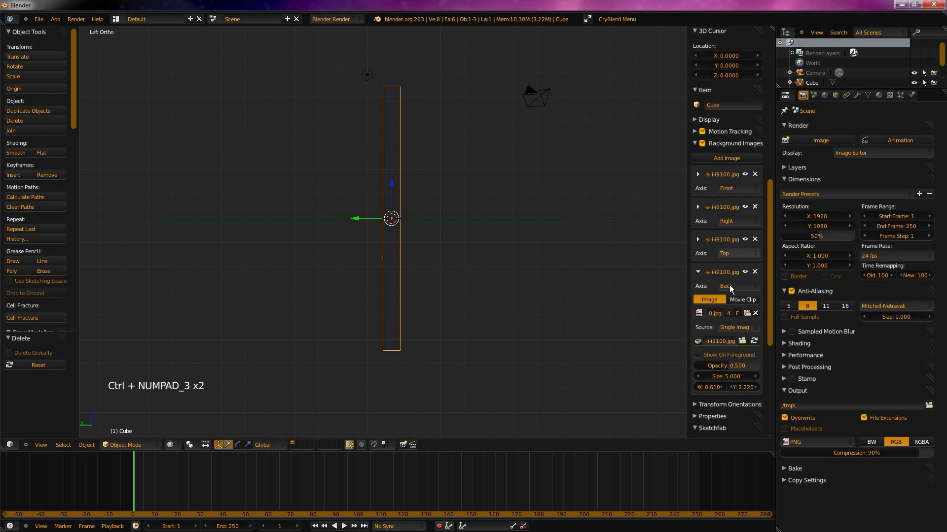
Add a fifth background image with the phone photo and offset it to about X -3.3, Y 2.21.
click(736, 170)
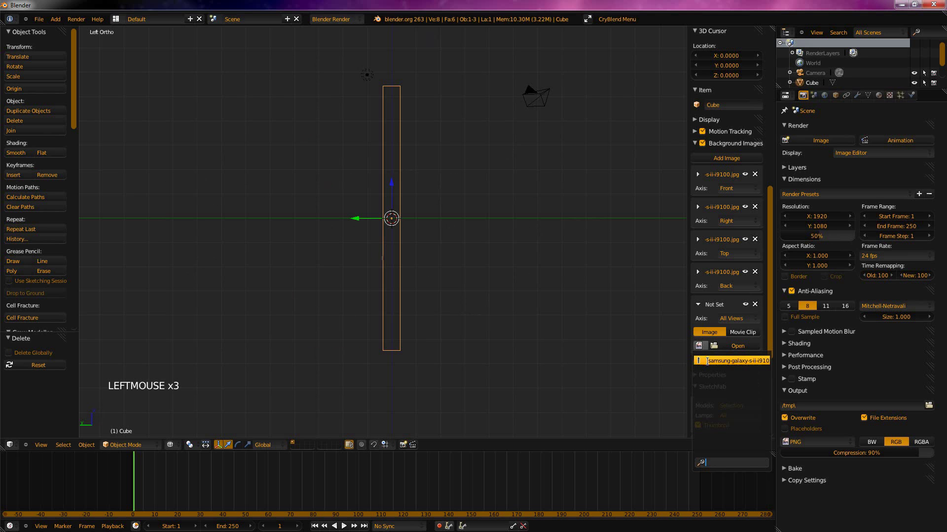
middle_click(571, 224)
middle_click(535, 251)
click(716, 421)
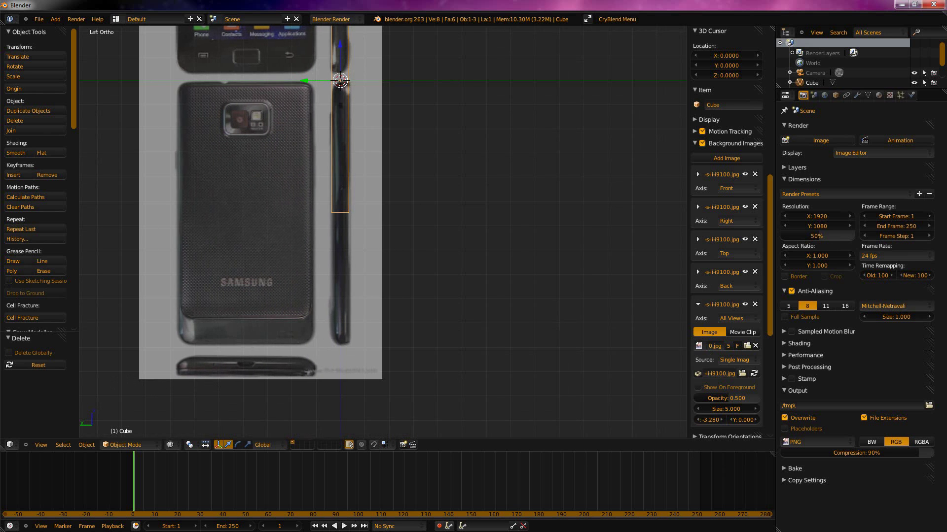
click(343, 83)
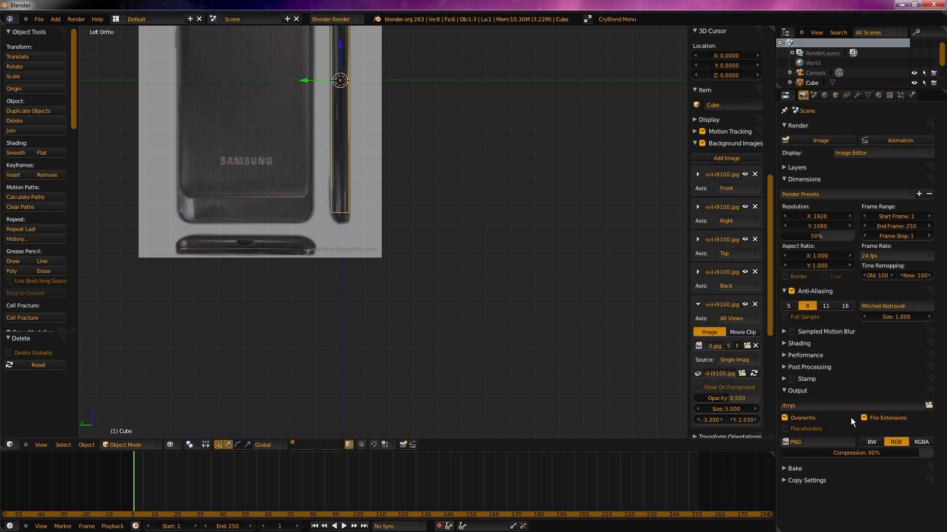
middle_click(499, 303)
click(742, 420)
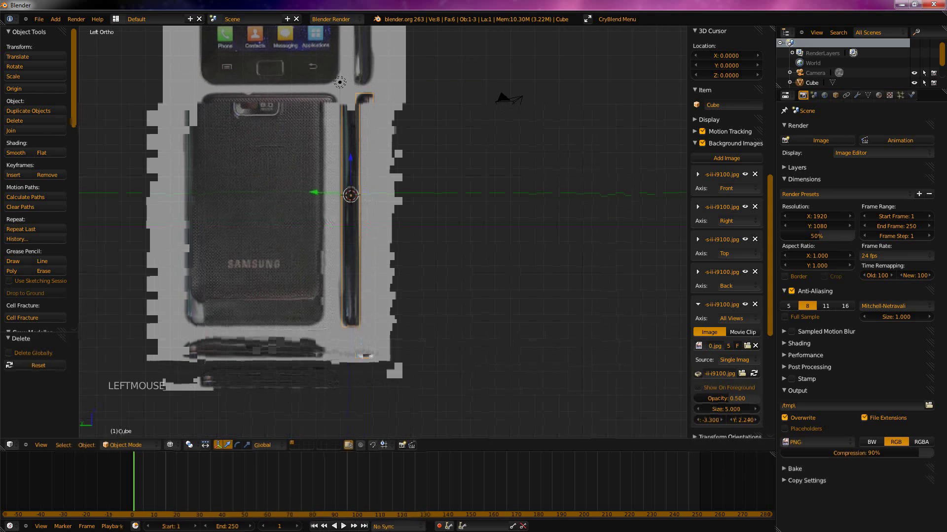
middle_click(738, 375)
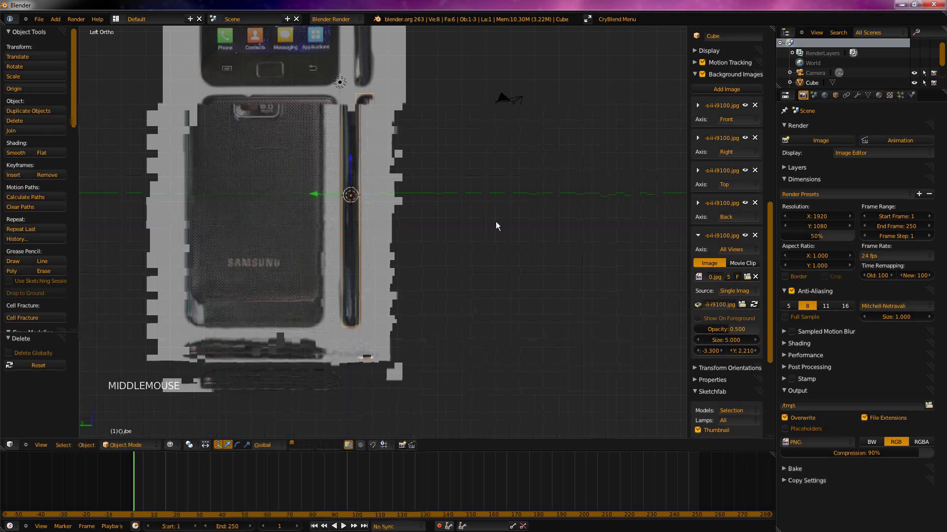
Try other image sizes, then reset the photo's Size to 5.
click(735, 344)
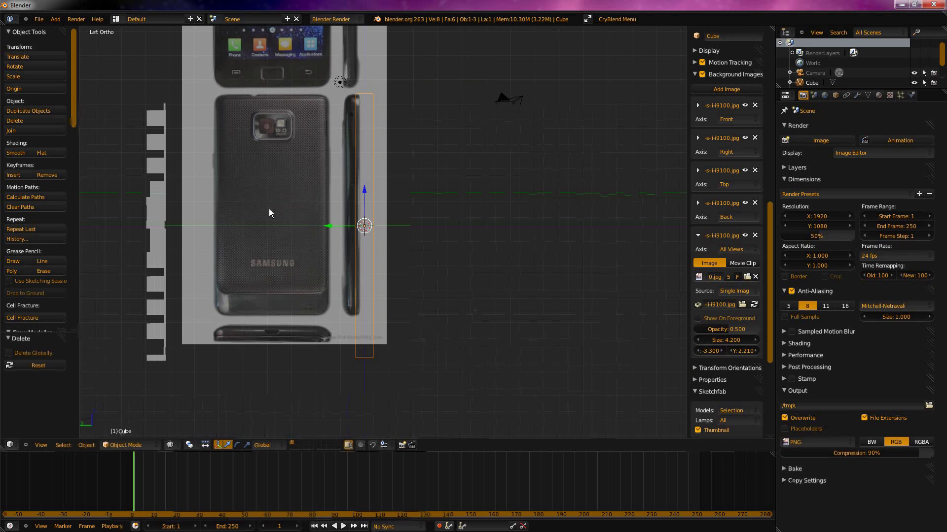
click(366, 225)
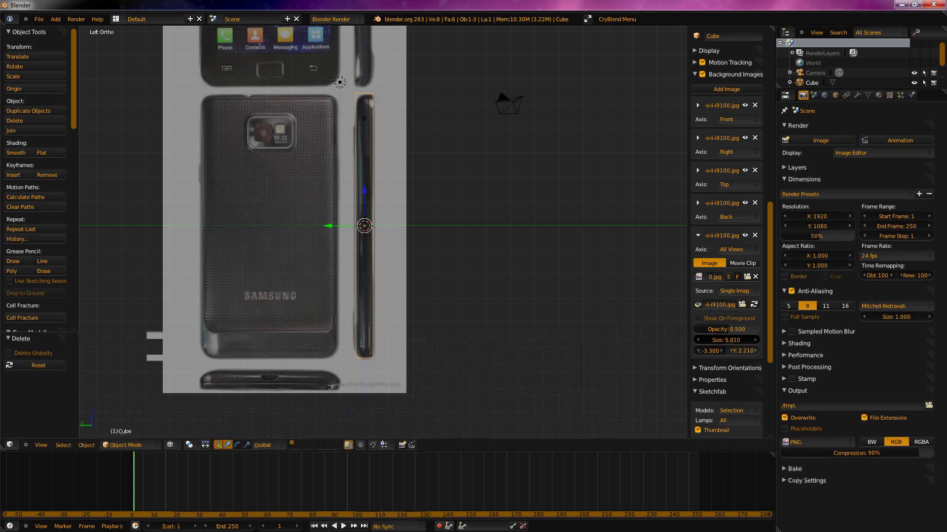
click(728, 337)
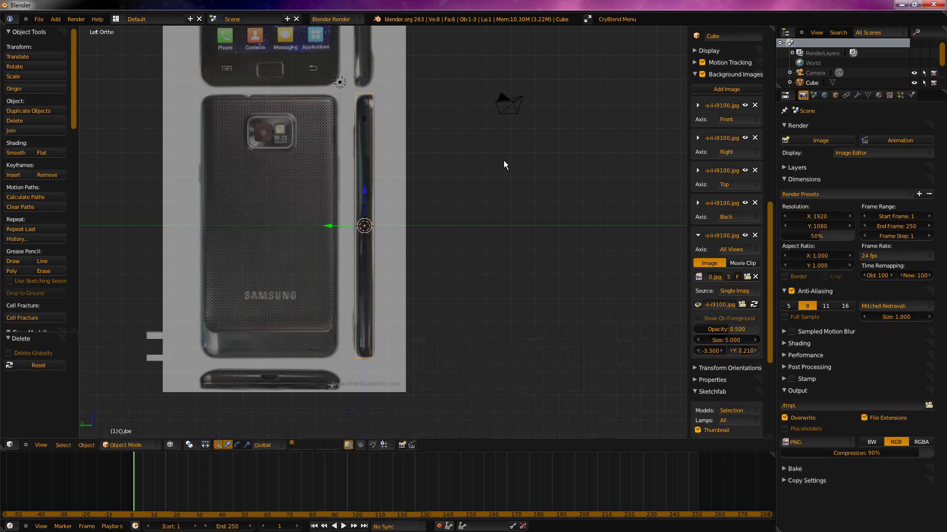
click(734, 343)
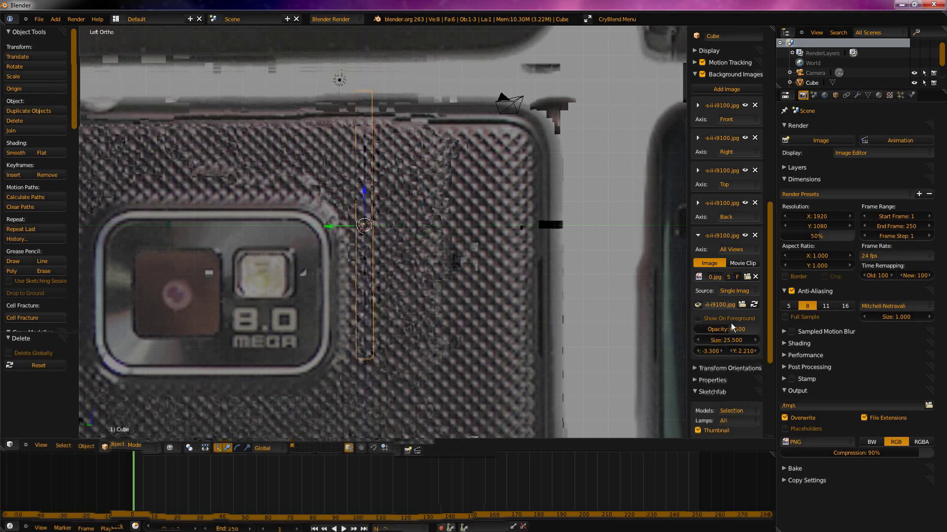
click(721, 334)
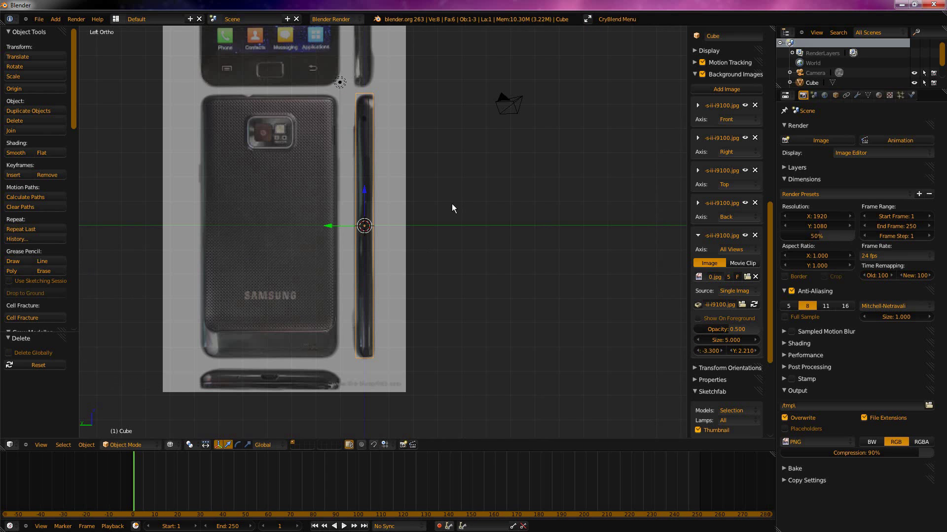
click(737, 254)
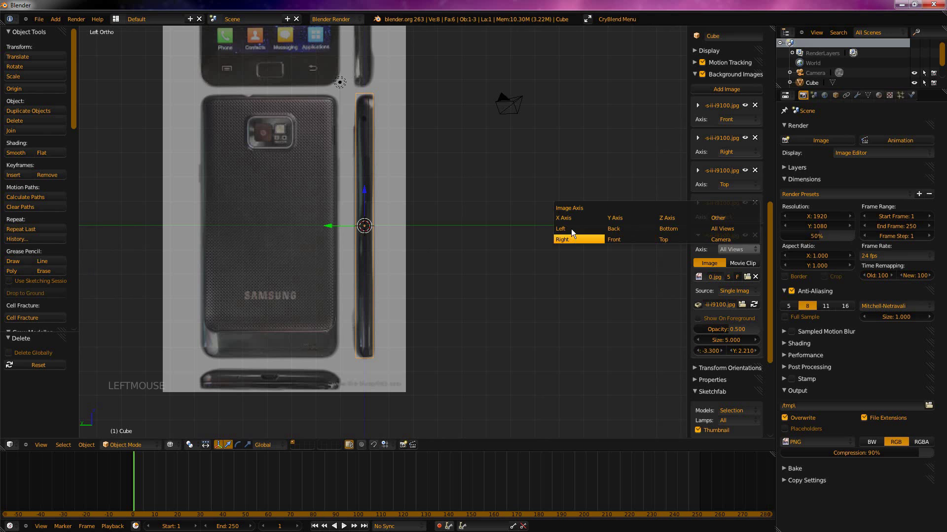
Restrict the fifth photo to the Left view and load the phone jpg into a sixth image slot.
click(704, 240)
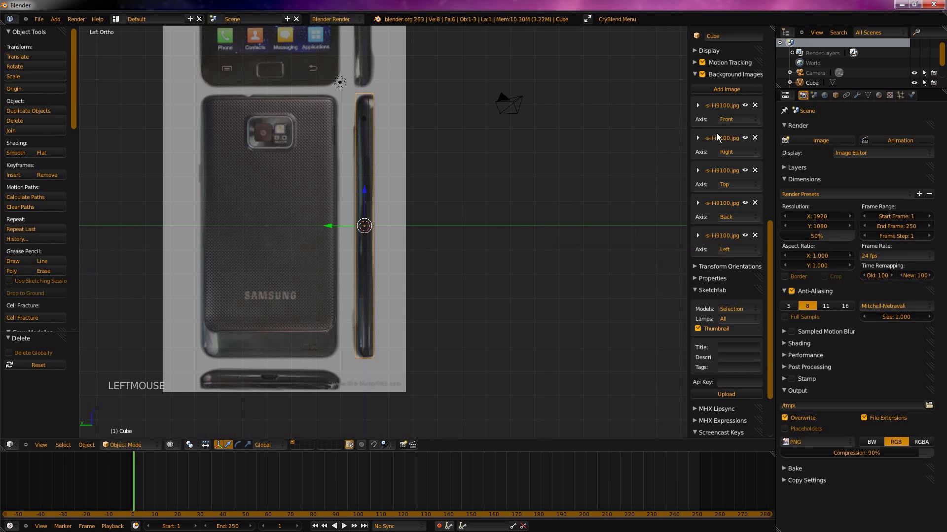
click(737, 90)
click(705, 320)
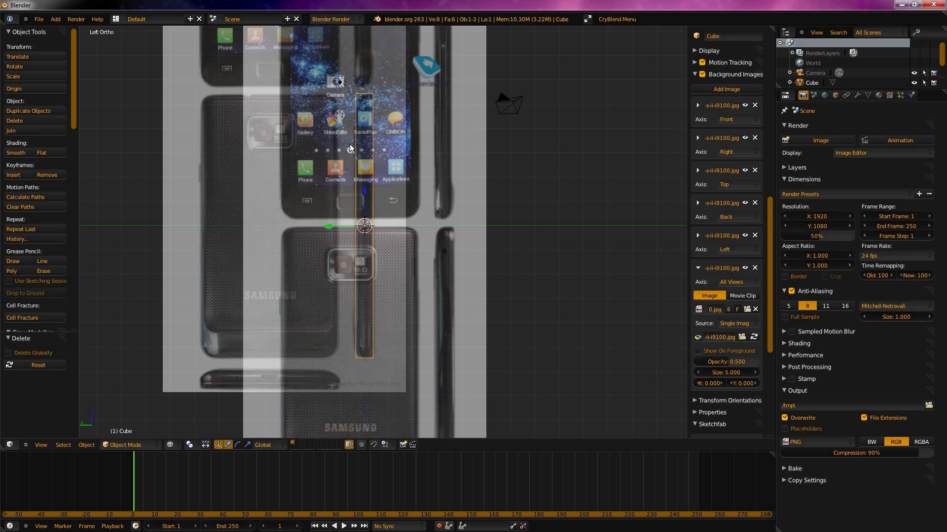
From the Bottom view, offset the sixth photo to X 0.59, Y 4.78 so the phone's edge meets the cube.
key(ctrl+KP_7)
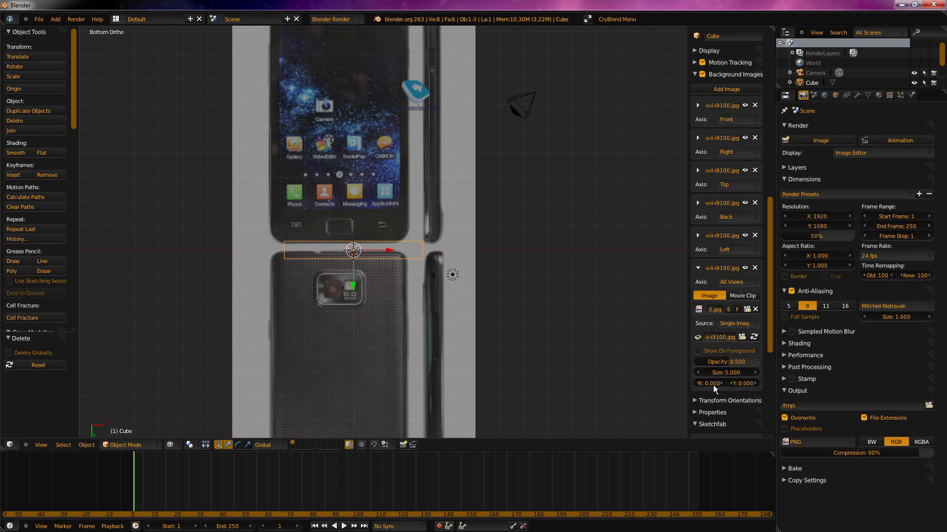
click(715, 391)
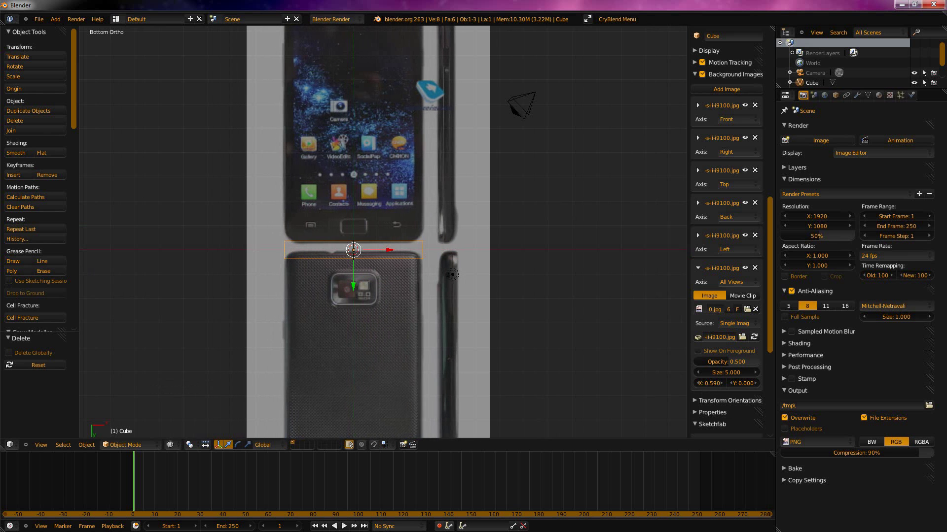
click(749, 386)
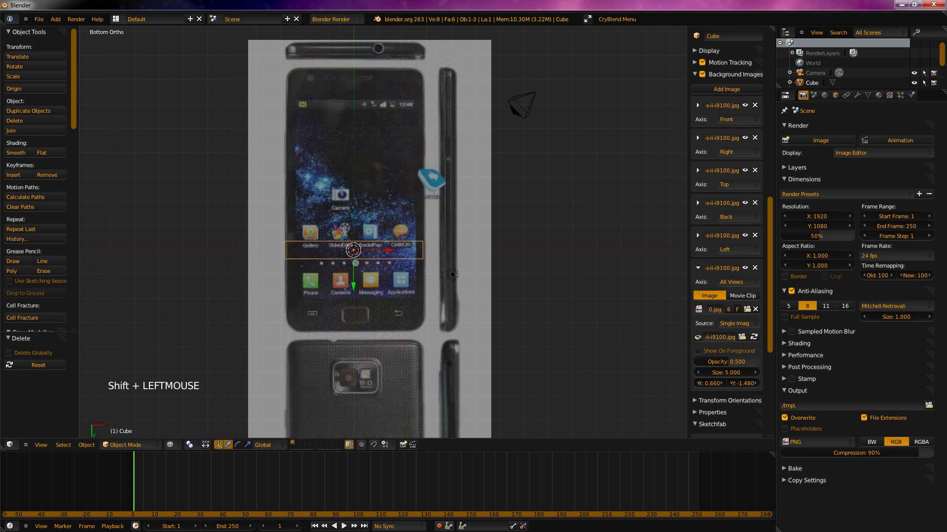
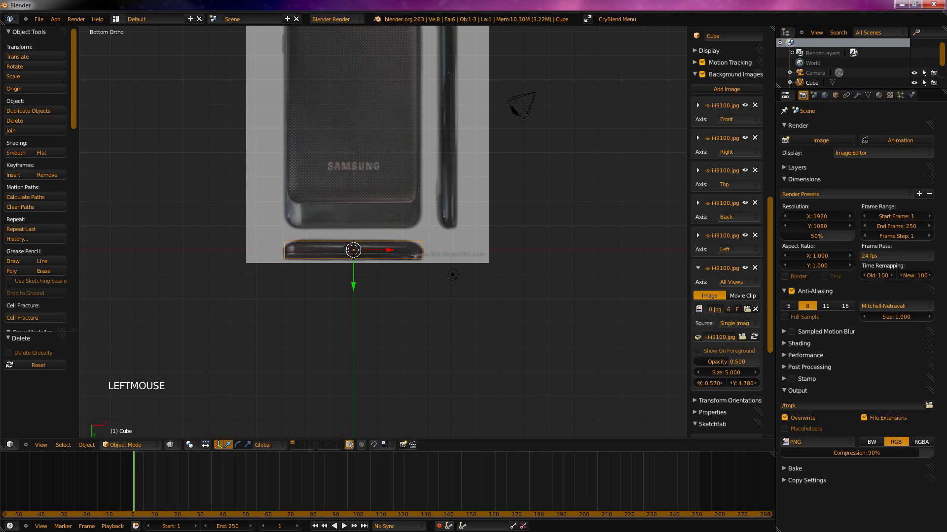
middle_click(342, 192)
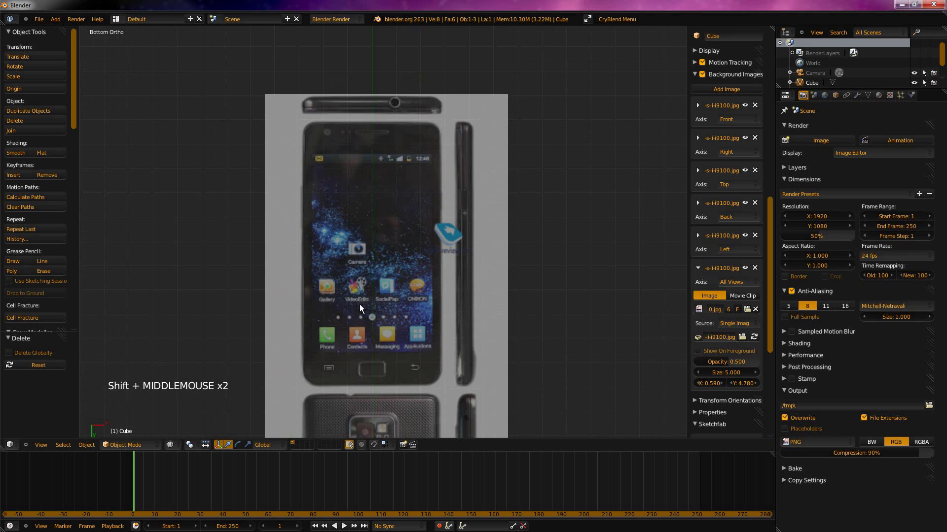
Collapse the sixth photo's settings and orbit around the cube to inspect the reference images.
click(700, 272)
scroll(down, 3)
scroll(up, 3)
middle_click(497, 205)
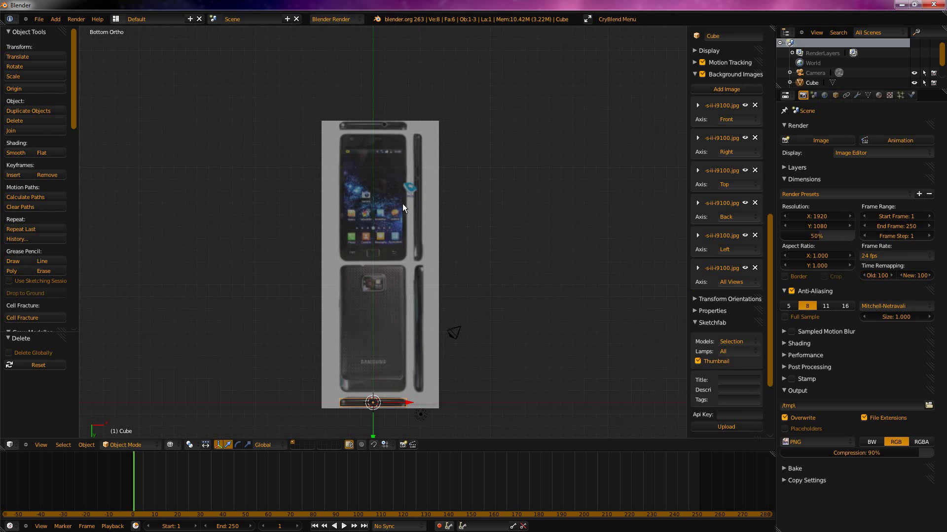
key(n)
middle_click(425, 261)
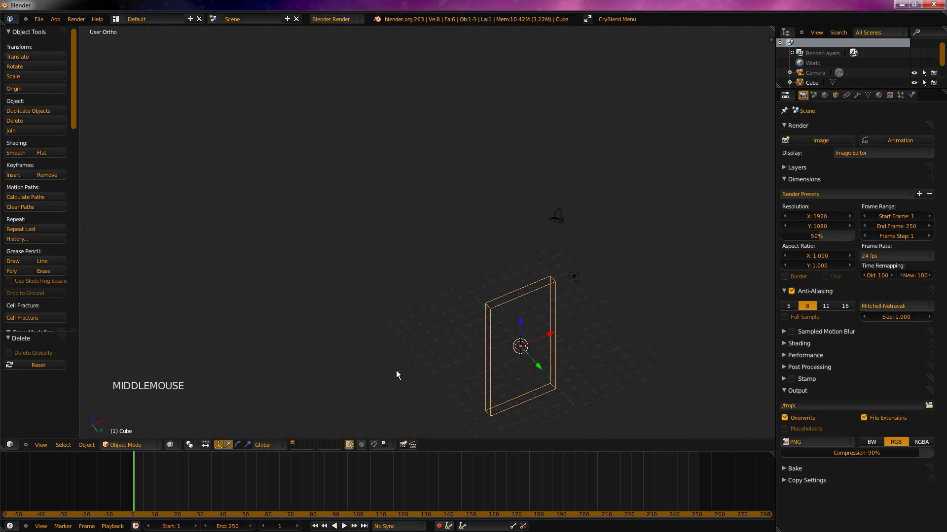
middle_click(426, 274)
scroll(up, 3)
scroll(up, 3)
key(KP_1)
middle_click(634, 253)
scroll(up, 3)
key(n)
Cycle through all six orthographic views to check each reference photo lines up.
click(737, 288)
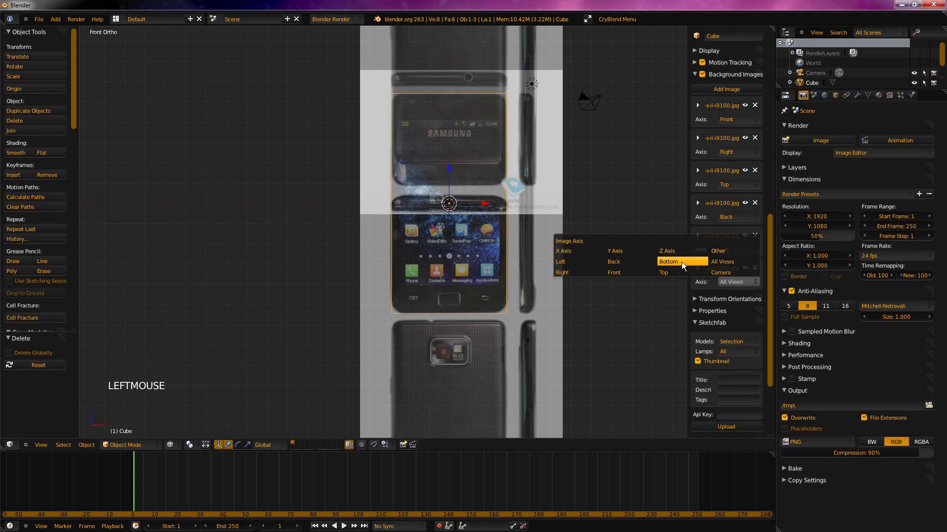
key(KP_1)
key(KP_3)
key(KP_7)
key(ctrl+KP_7)
key(KP_1)
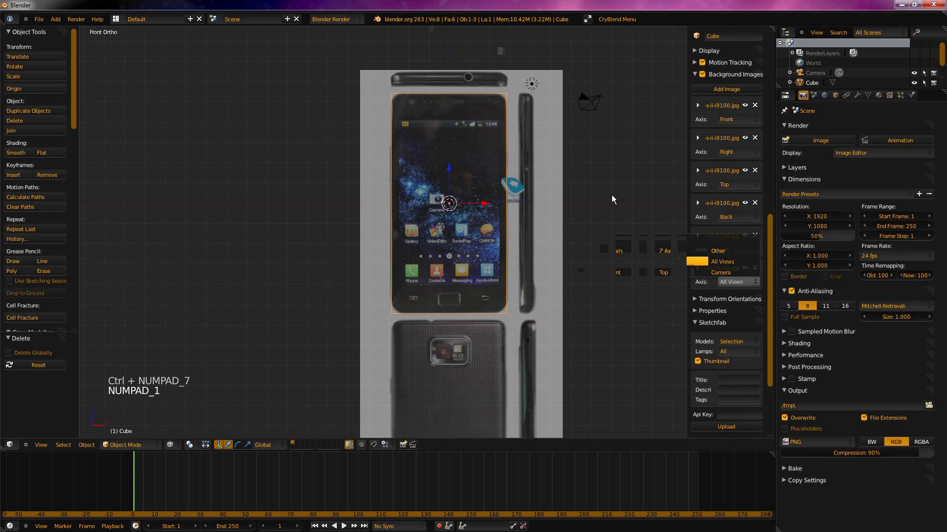
key(ctrl+KP_1)
key(KP_3)
key(ctrl+KP_3)
Add a small cube over the home button in Front view and set the sixth photo's Axis to Bottom.
middle_click(423, 193)
scroll(up, 3)
middle_click(364, 186)
scroll(up, 3)
middle_click(371, 186)
scroll(down, 3)
key(x)
middle_click(344, 190)
key(KP_1)
key(shift+a)
key(s)
click(383, 204)
click(349, 184)
Rescale and nudge the small cube along its depth until it frames the phone's home button.
key(s)
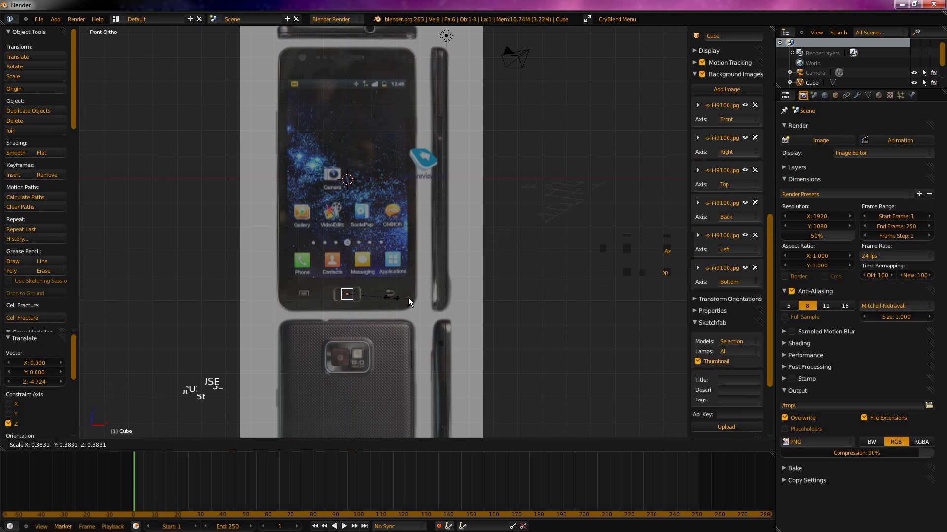
click(452, 300)
key(s)
click(567, 307)
middle_click(542, 263)
scroll(up, 3)
key(s)
click(419, 309)
click(394, 306)
key(ctrl+z)
click(387, 308)
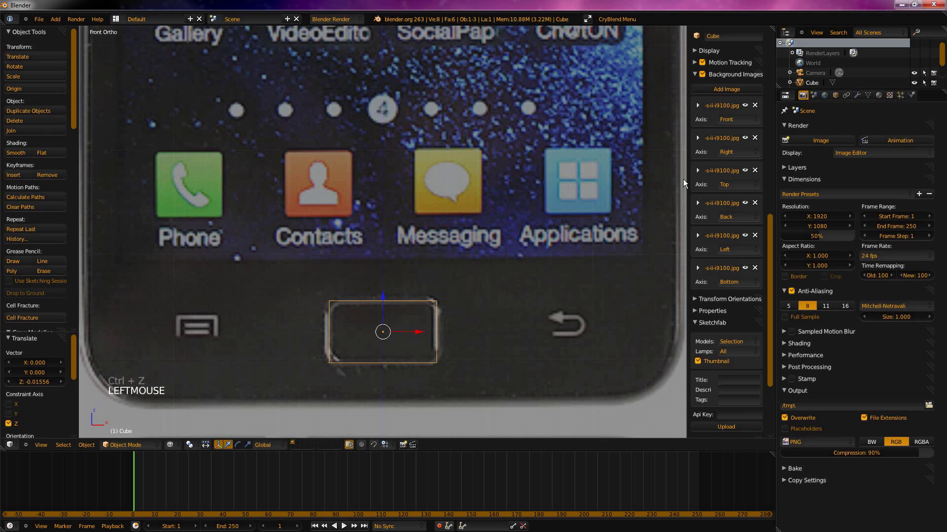
Bring up the cube's Add Modifier menu and dismiss it without adding one.
click(815, 112)
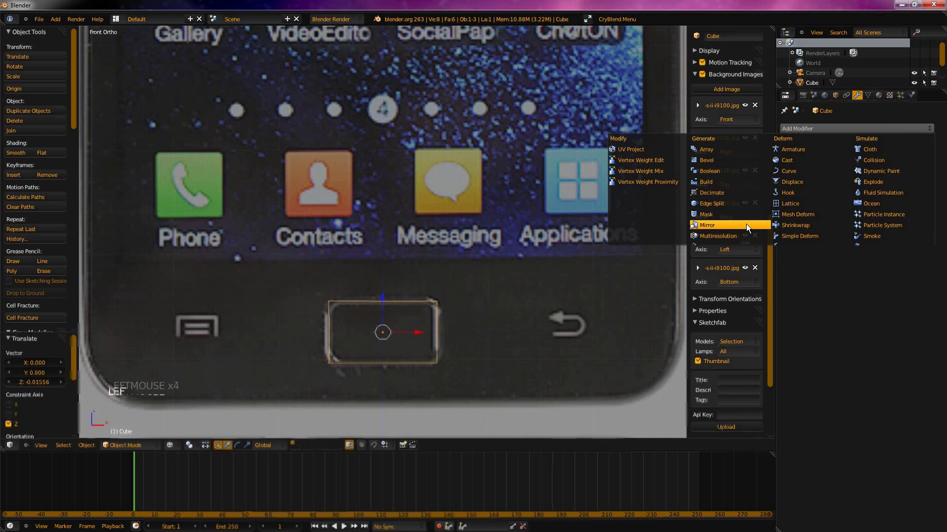
click(820, 352)
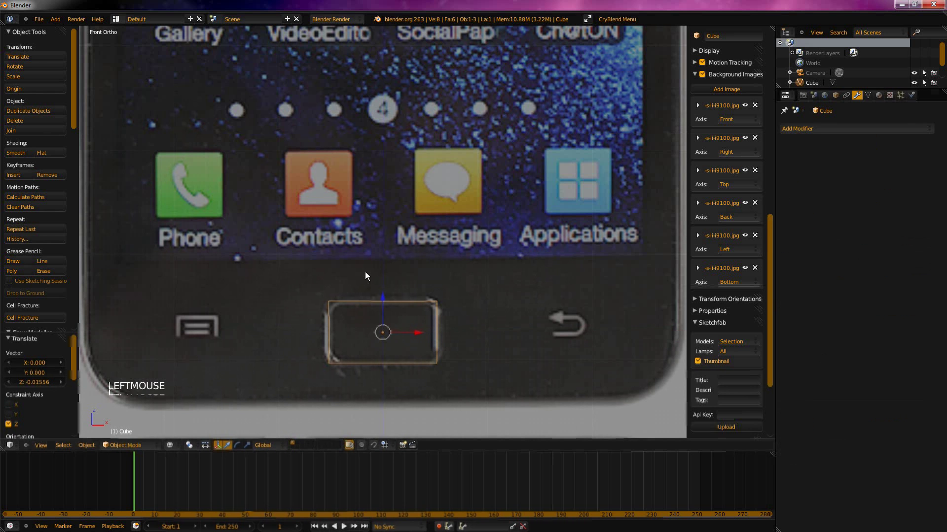
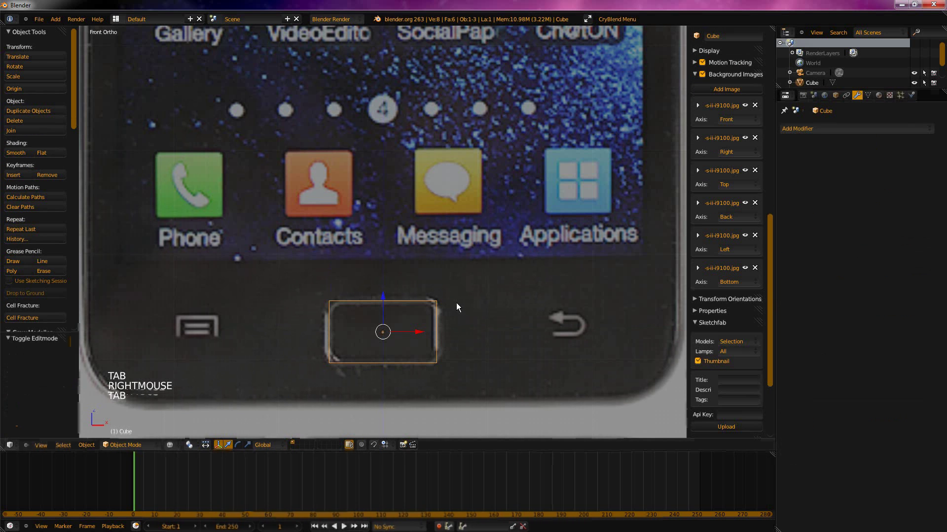
Delete the cube, leaving camera and lamp, and check the phone photo in Front and Right ortho views.
key(x)
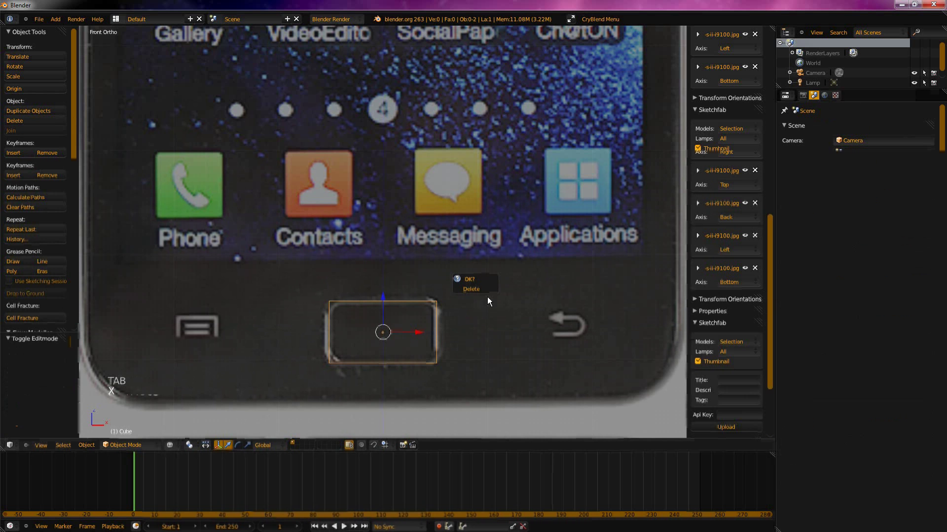
scroll(down, 3)
scroll(up, 3)
scroll(down, 3)
scroll(down, 3)
scroll(up, 3)
scroll(down, 3)
middle_click(467, 173)
scroll(down, 3)
middle_click(448, 193)
key(KP_1)
key(KP_3)
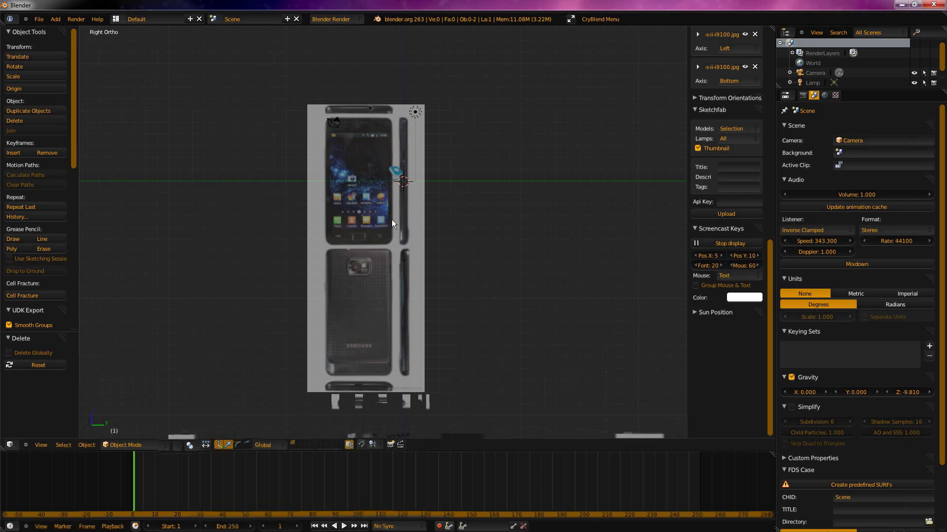